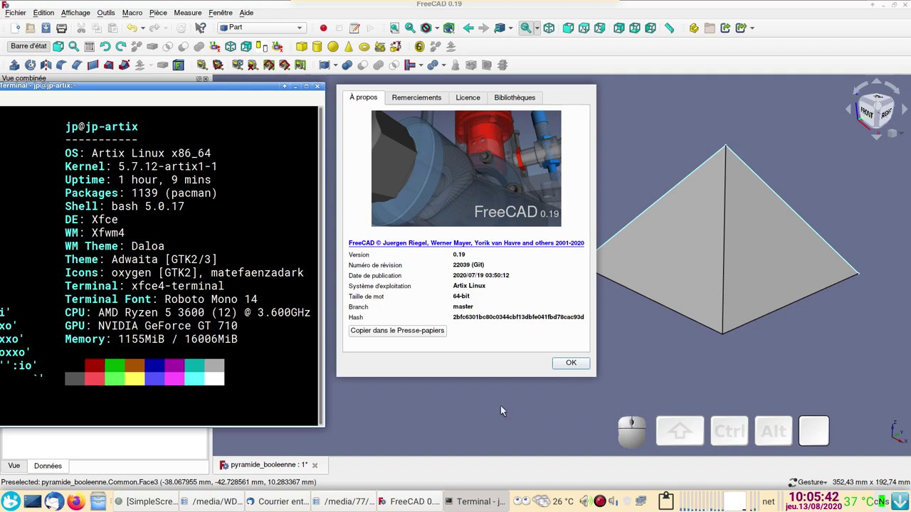
Step: Dismiss the About FreeCAD dialog and the terminal to reveal the pyramide_booleenne model and tree
{"action": "scroll", "scroll_direction": "up", "scroll_amount": 3}
{"action": "scroll", "scroll_direction": "down", "scroll_amount": 3}
{"action": "scroll", "scroll_direction": "down", "scroll_amount": 3}
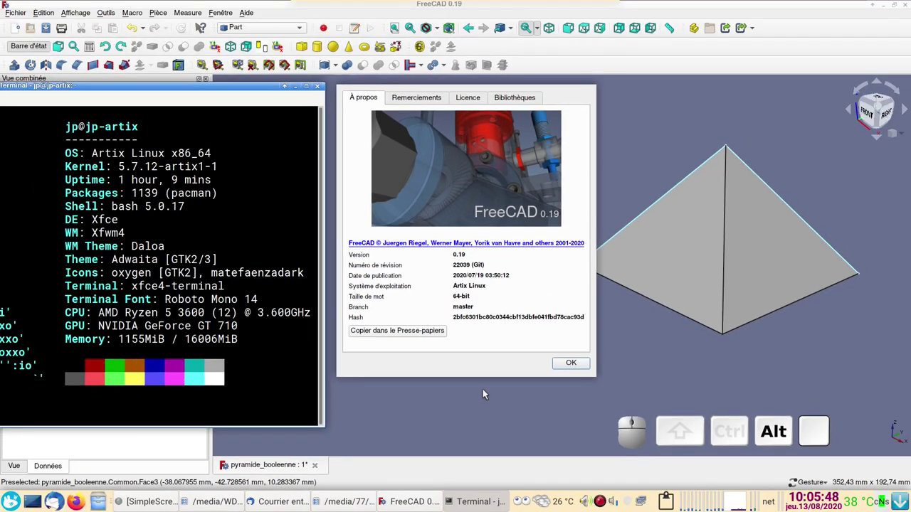
{"action": "left_click", "coordinate": [566, 366]}
{"action": "left_click_drag", "start_coordinate": [545, 331], "coordinate": [380, 343]}
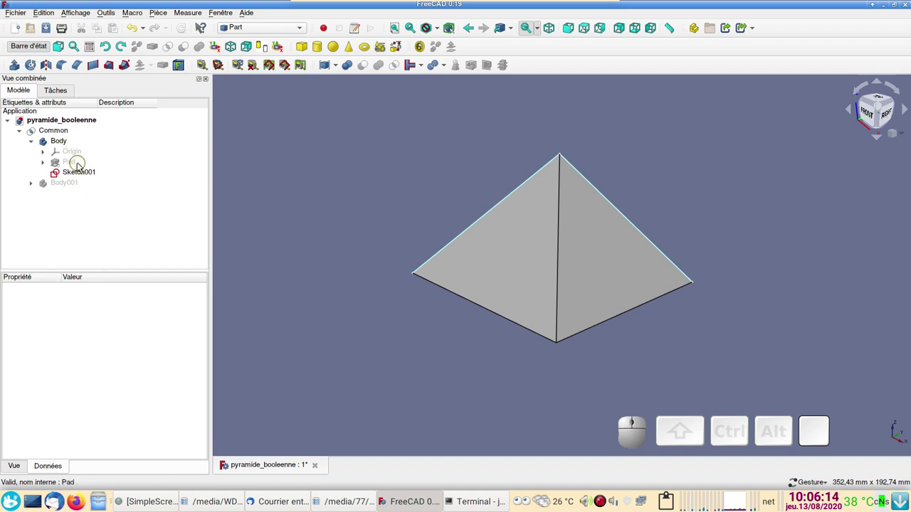
Step: Show the Pad prism and the Body001 clone to see the two crossing solids
{"action": "left_click", "coordinate": [81, 165]}
{"action": "key", "text": "space"}
{"action": "left_click", "coordinate": [80, 188]}
{"action": "key", "text": "space"}
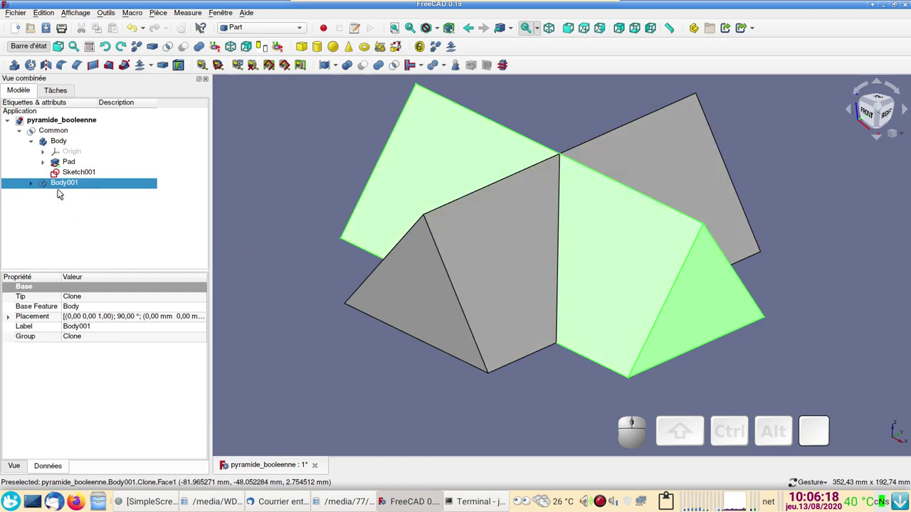
Step: Hide Body001 and the first body again, leaving only the pyramid result
{"action": "left_click", "coordinate": [69, 188]}
{"action": "key", "text": "space"}
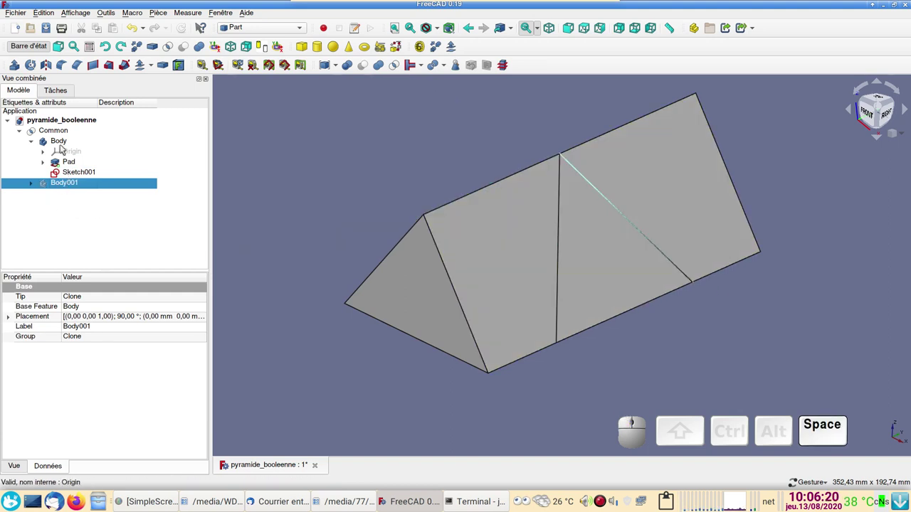
{"action": "left_click", "coordinate": [65, 140]}
{"action": "key", "text": "space"}
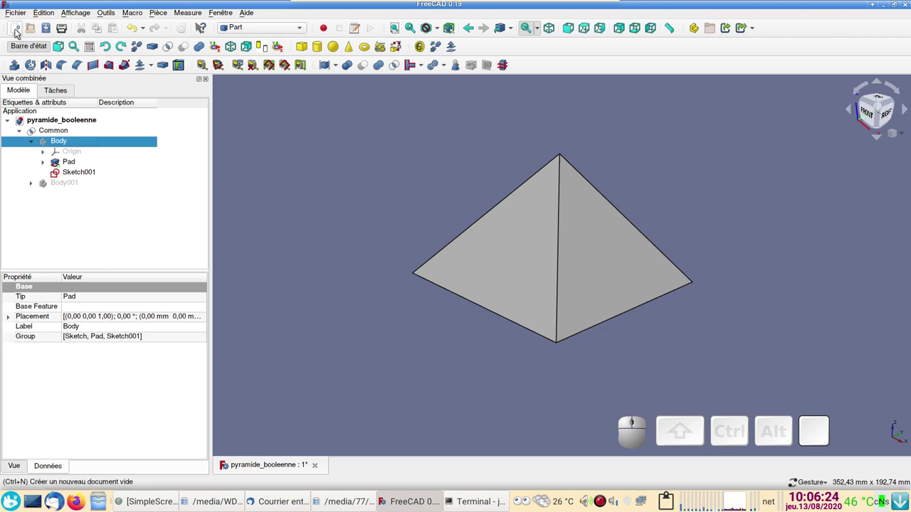
Step: Start a new document in Part Design and begin a sketch with XZ_Plane as support
{"action": "left_click", "coordinate": [19, 33]}
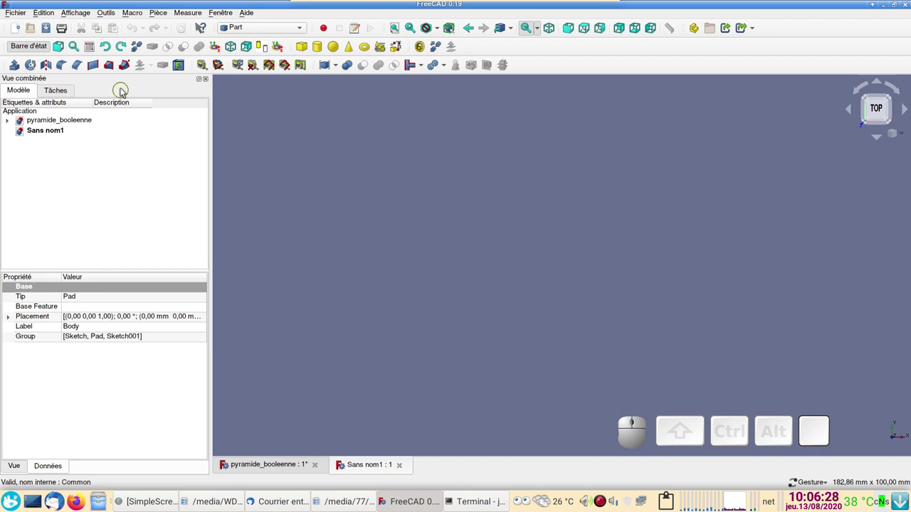
{"action": "left_click", "coordinate": [248, 30]}
{"action": "left_click", "coordinate": [255, 36]}
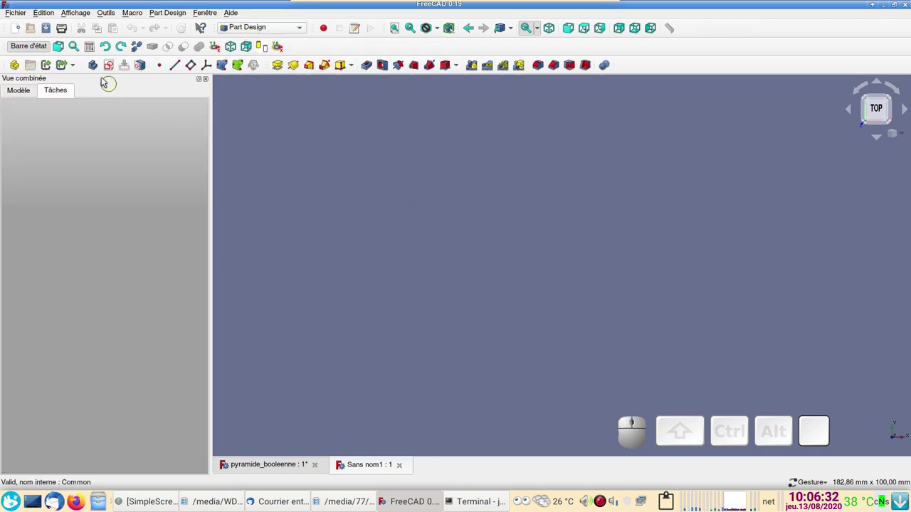
{"action": "left_click", "coordinate": [95, 72]}
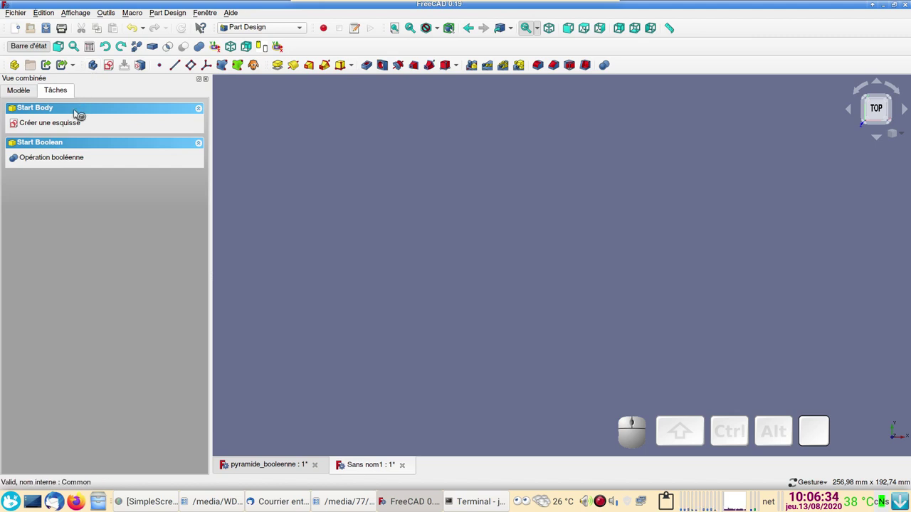
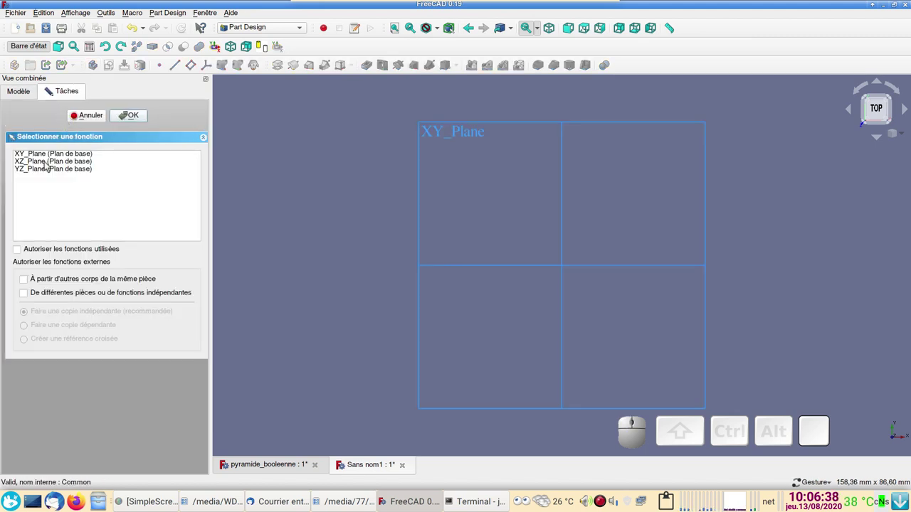
{"action": "left_click", "coordinate": [49, 165]}
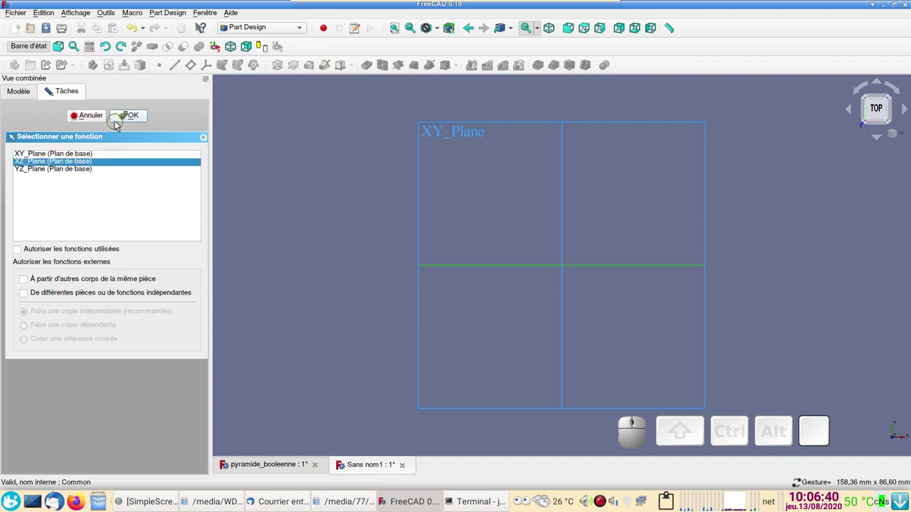
Step: Draw a triangle whose base corners are symmetric about the vertical axis, narrow it, and close the sketch
{"action": "left_click", "coordinate": [117, 125]}
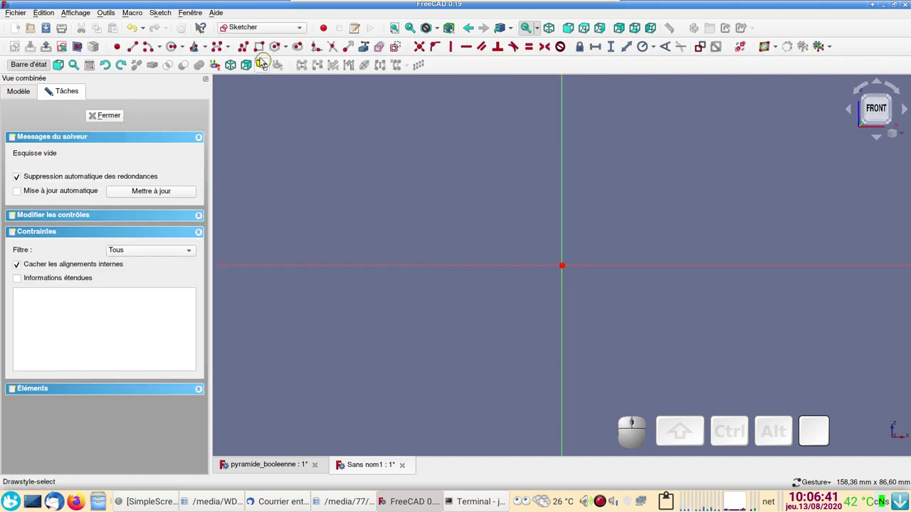
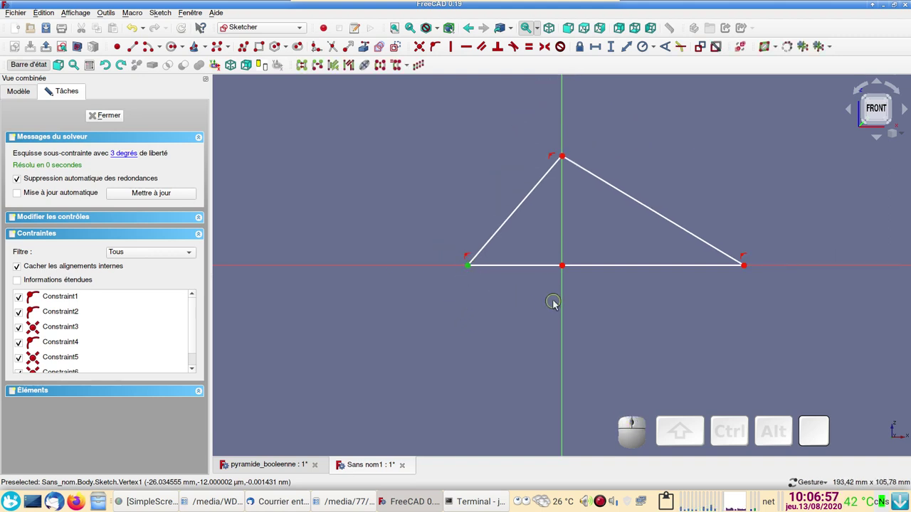
{"action": "left_click", "coordinate": [562, 301]}
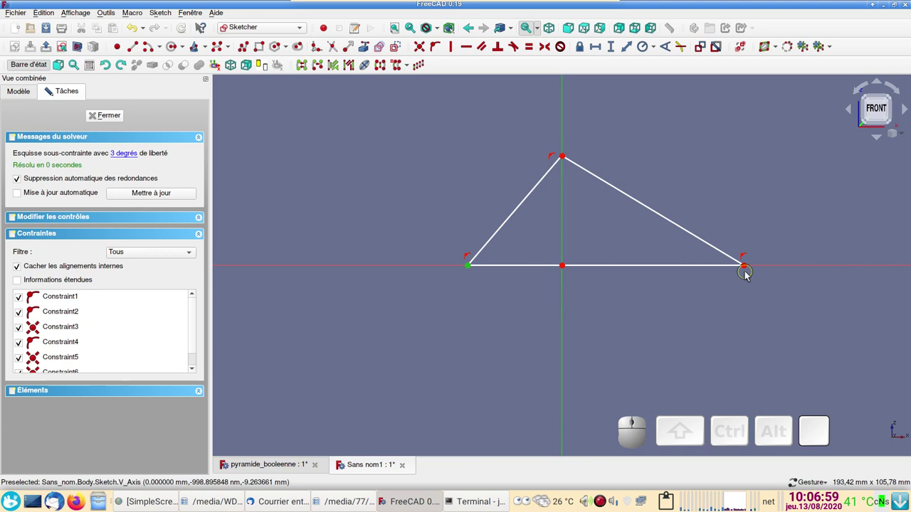
{"action": "left_click", "coordinate": [747, 269]}
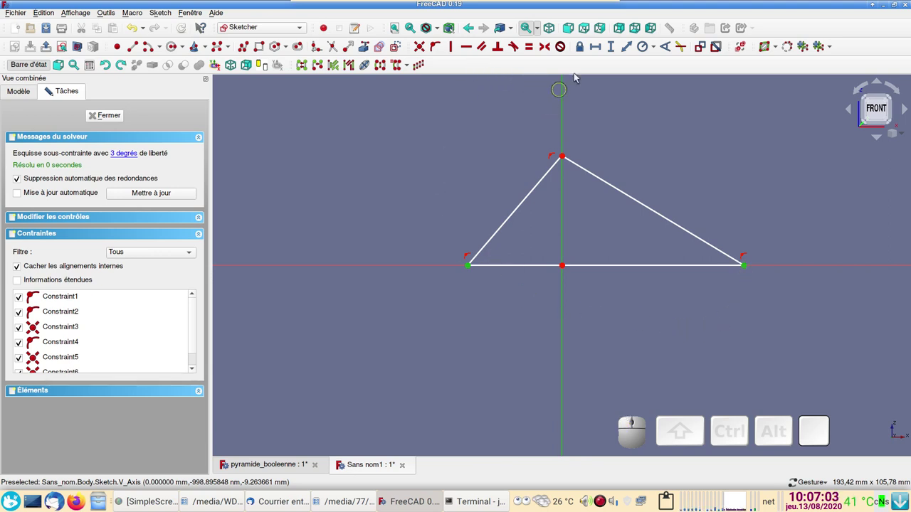
{"action": "left_click", "coordinate": [550, 54]}
{"action": "left_click", "coordinate": [702, 52]}
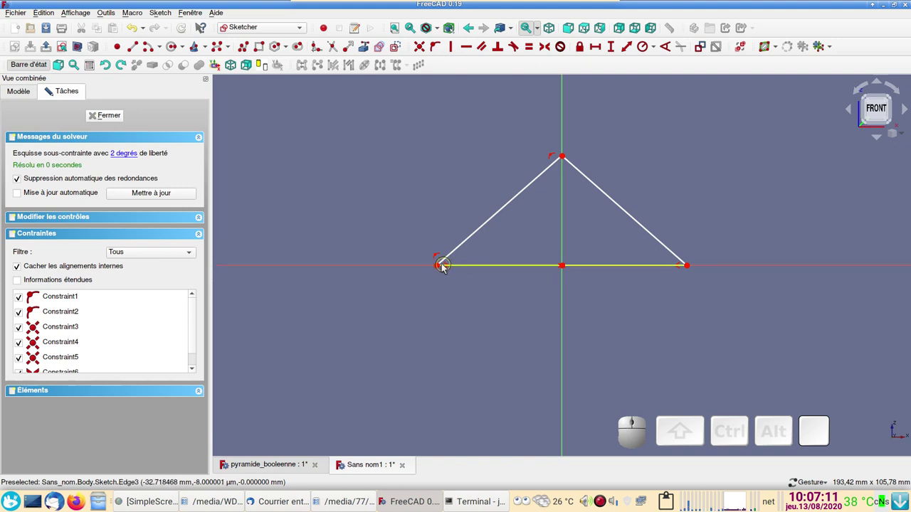
{"action": "left_click_drag", "start_coordinate": [441, 265], "coordinate": [173, 127]}
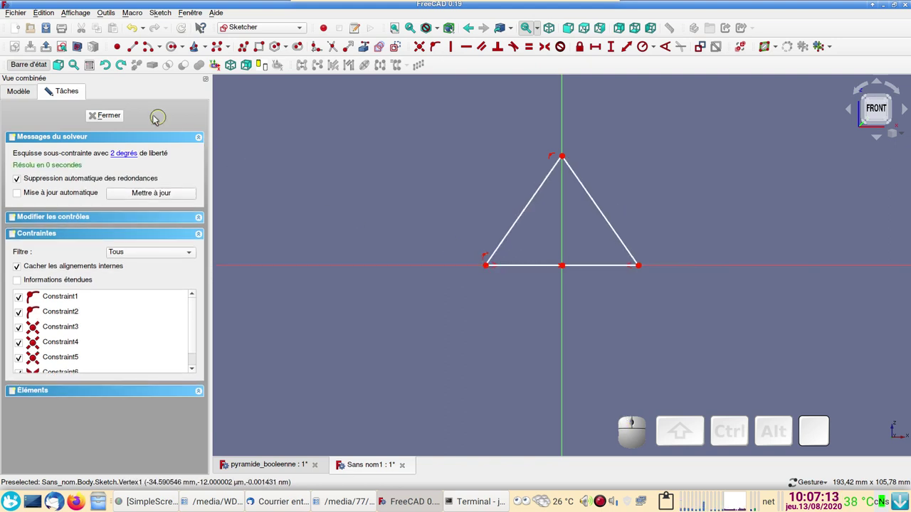
{"action": "left_click", "coordinate": [116, 116]}
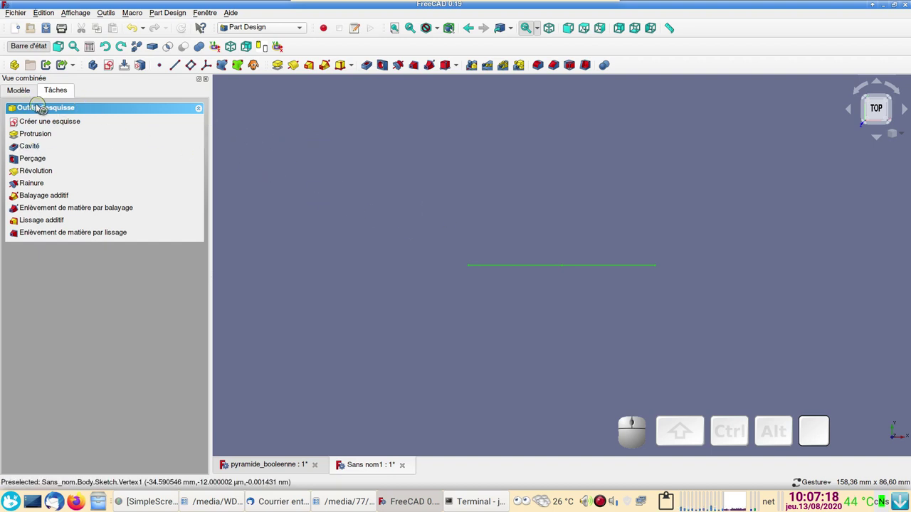
Step: Pad the triangle sketch 10 mm symmetric to its plane into a triangular prism
{"action": "left_click", "coordinate": [27, 93]}
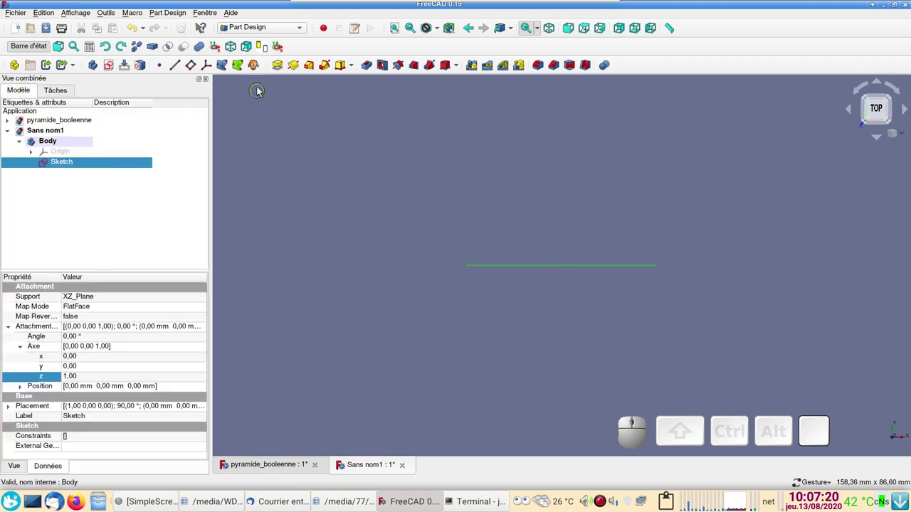
{"action": "left_click", "coordinate": [284, 67]}
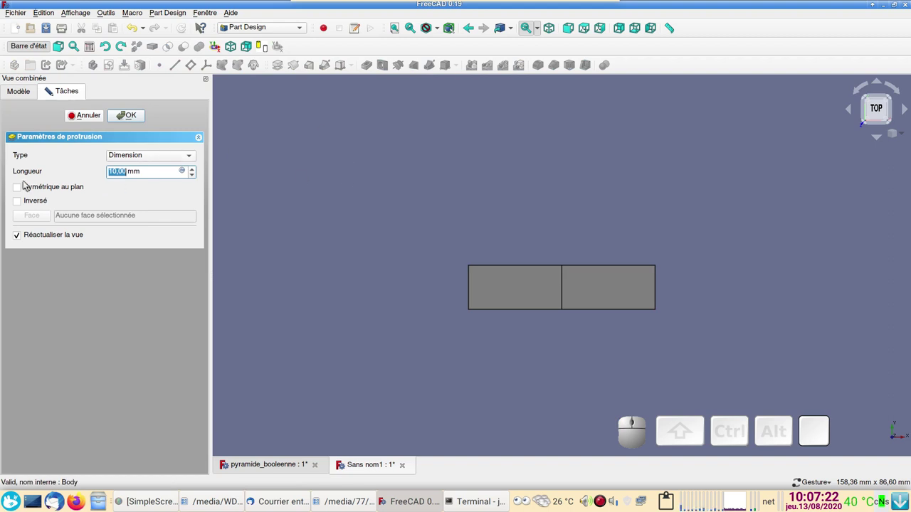
{"action": "left_click", "coordinate": [33, 189]}
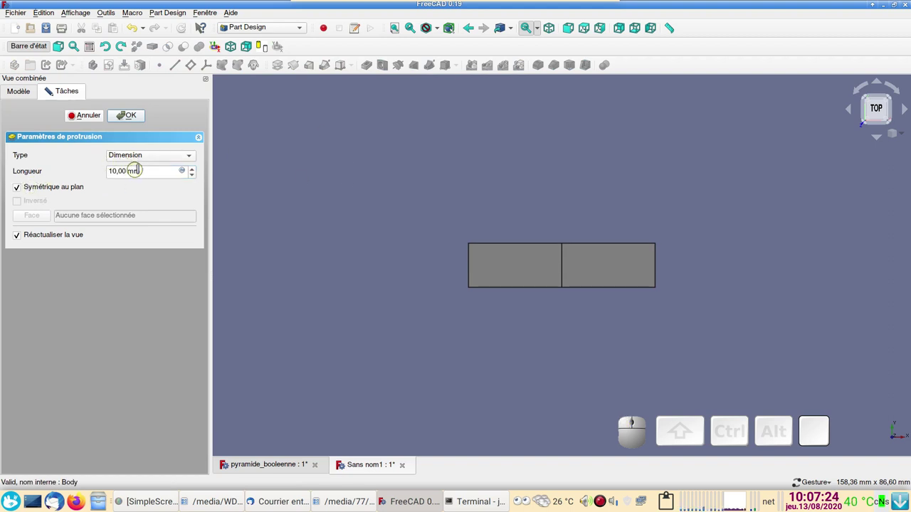
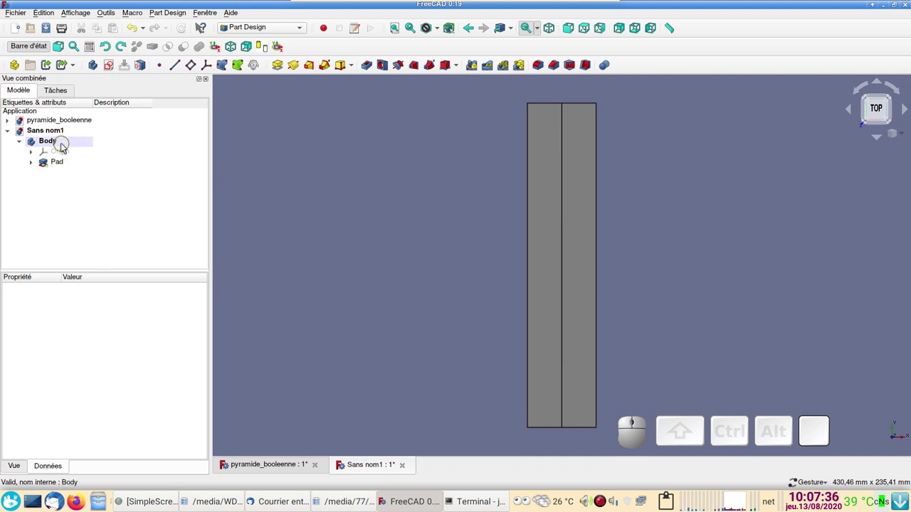
Step: Select the padded Body and create a clone Body001 of it
{"action": "left_click", "coordinate": [63, 166]}
{"action": "left_click", "coordinate": [65, 143]}
{"action": "left_click", "coordinate": [67, 92]}
{"action": "left_click", "coordinate": [24, 93]}
{"action": "left_click", "coordinate": [54, 145]}
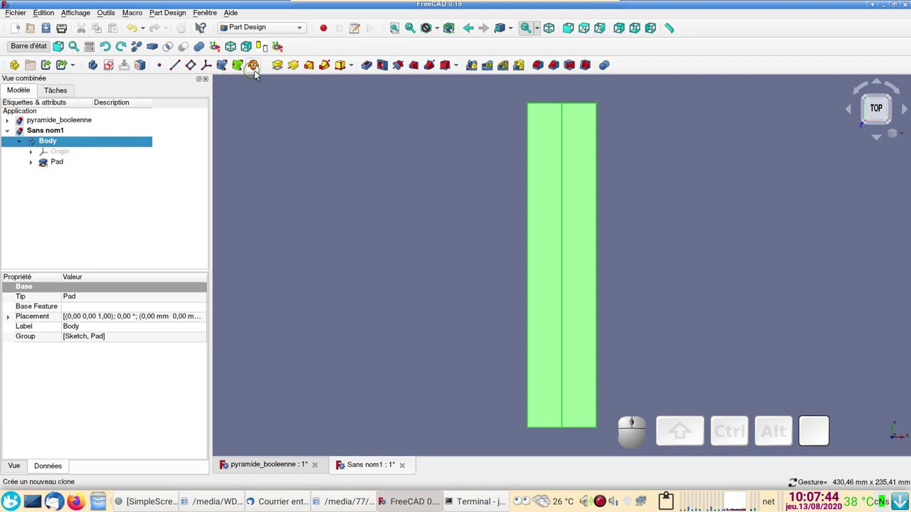
{"action": "left_click", "coordinate": [259, 68]}
Step: Transform Body001, rotating it 90° so it crosses the original prism
{"action": "left_click", "coordinate": [41, 179]}
{"action": "right_click", "coordinate": [40, 179]}
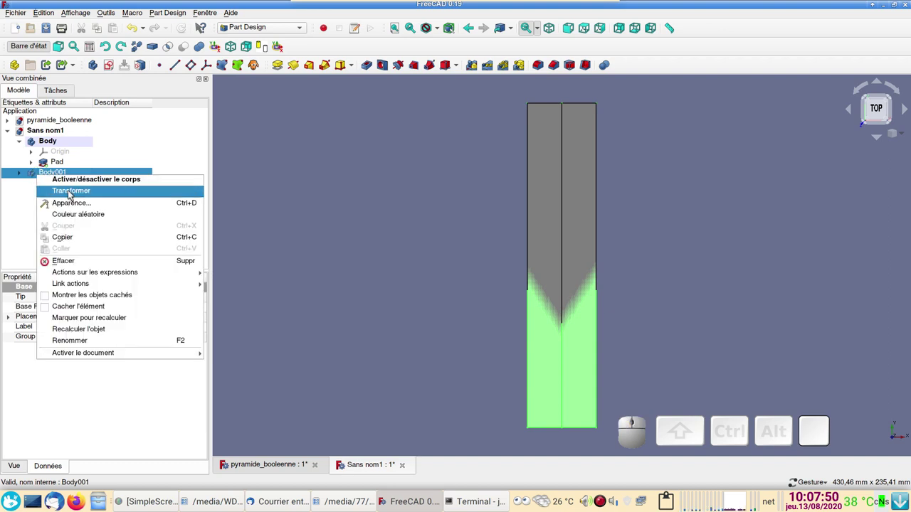
{"action": "left_click", "coordinate": [71, 194]}
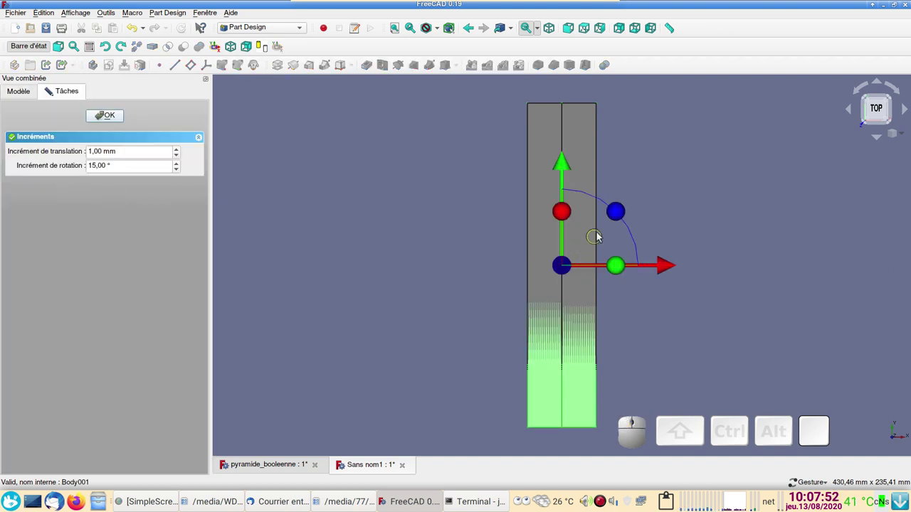
{"action": "left_click_drag", "start_coordinate": [618, 217], "coordinate": [241, 161]}
{"action": "left_click", "coordinate": [99, 120]}
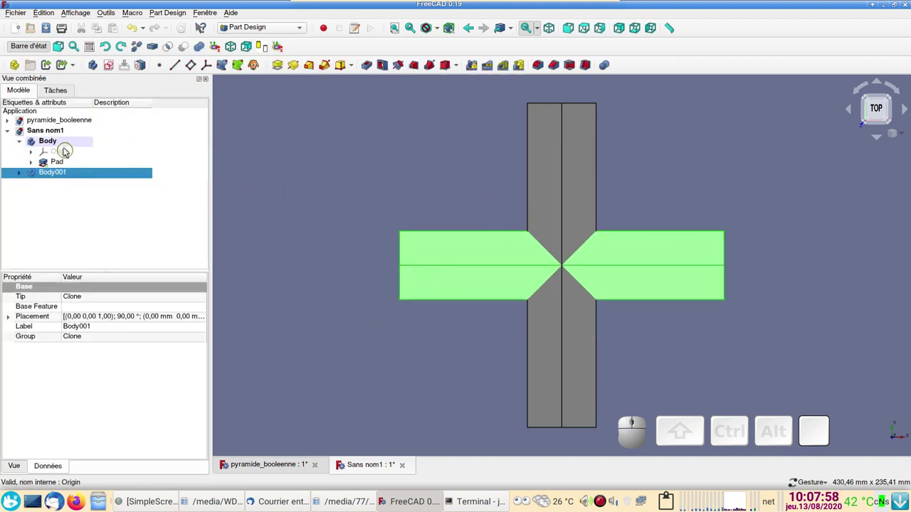
Step: Intersect the Pad and the Body001 clone with a Common operation to get the pyramid
{"action": "left_click", "coordinate": [96, 204]}
{"action": "left_click", "coordinate": [85, 169]}
{"action": "left_click", "coordinate": [82, 177]}
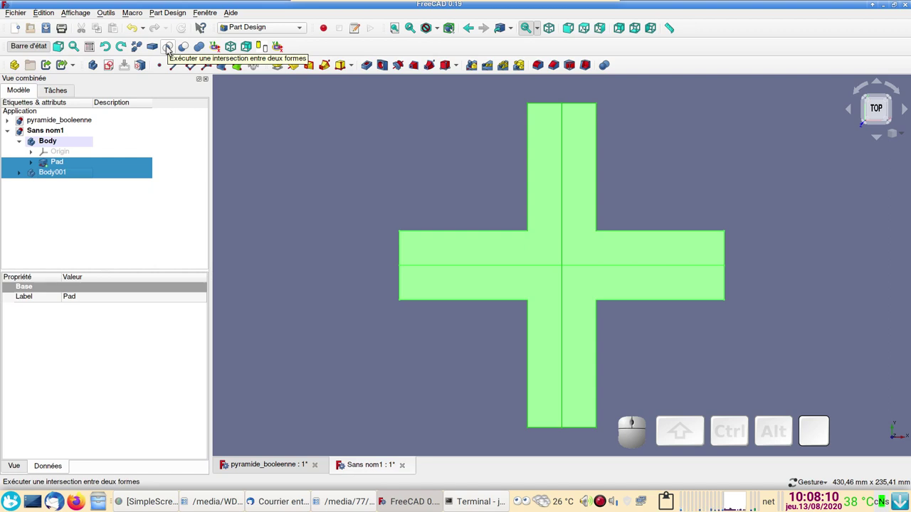
{"action": "left_click", "coordinate": [170, 49]}
Step: Orbit the resulting pyramid to examine its faces and edges from several sides
{"action": "left_click_drag", "start_coordinate": [552, 347], "coordinate": [509, 286]}
{"action": "scroll", "scroll_direction": "up", "scroll_amount": 3}
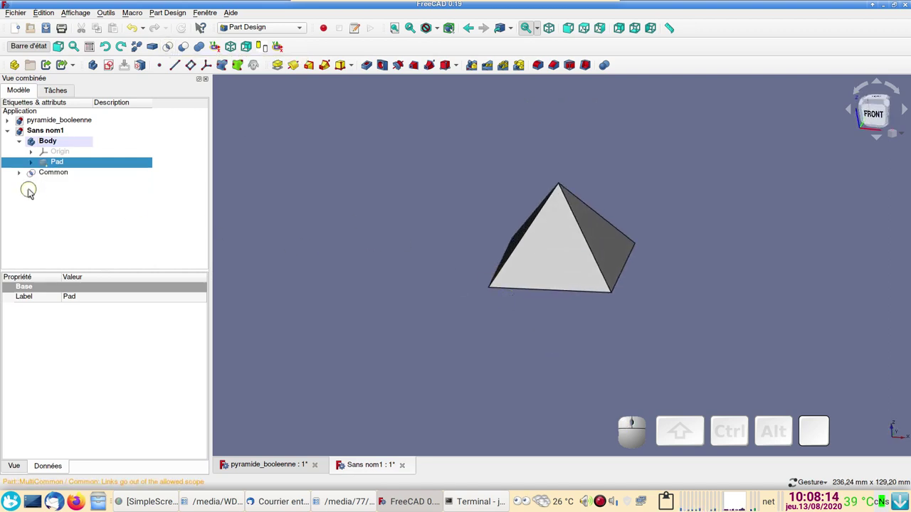
{"action": "left_click_drag", "start_coordinate": [355, 319], "coordinate": [116, 233]}
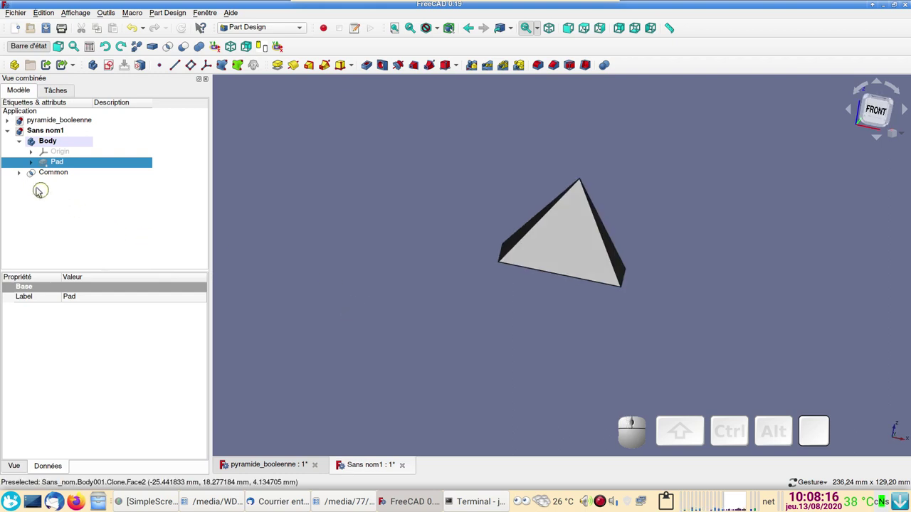
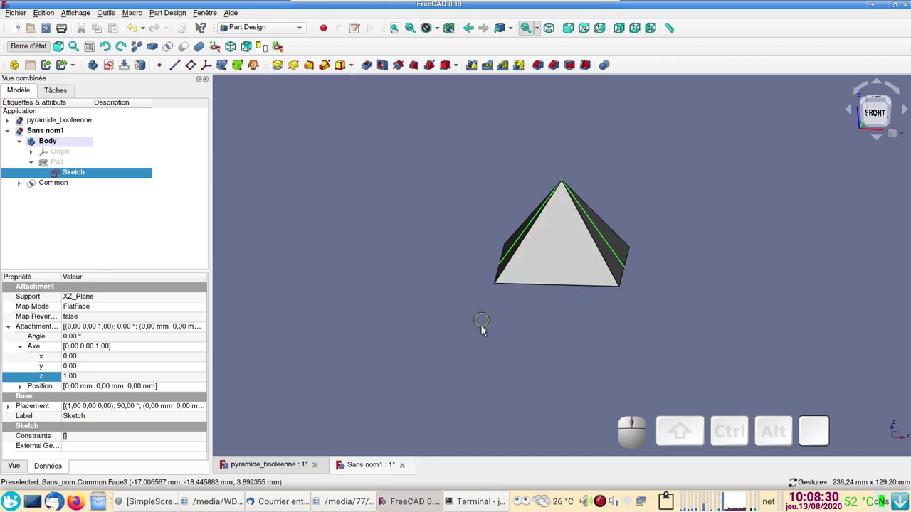
{"action": "left_click_drag", "start_coordinate": [630, 336], "coordinate": [539, 333]}
{"action": "left_click_drag", "start_coordinate": [613, 345], "coordinate": [484, 274]}
{"action": "left_click_drag", "start_coordinate": [654, 334], "coordinate": [511, 326]}
{"action": "left_click", "coordinate": [511, 329]}
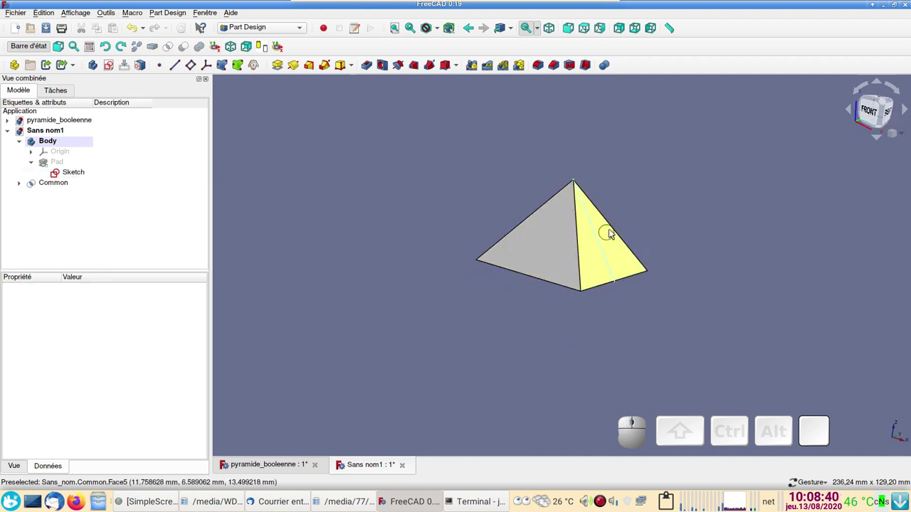
{"action": "left_click_drag", "start_coordinate": [607, 341], "coordinate": [151, 214]}
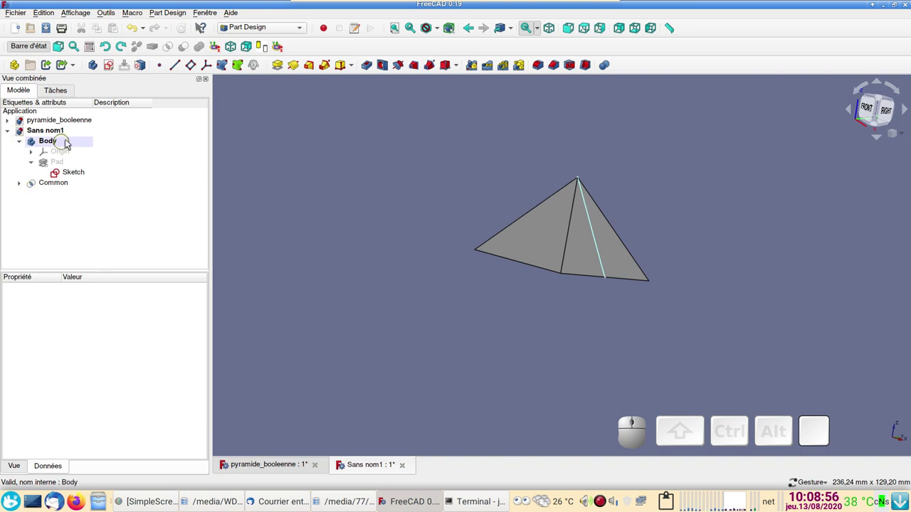
Step: Create a new sketch in the Body on a base plane and start a polyline
{"action": "left_click", "coordinate": [113, 72]}
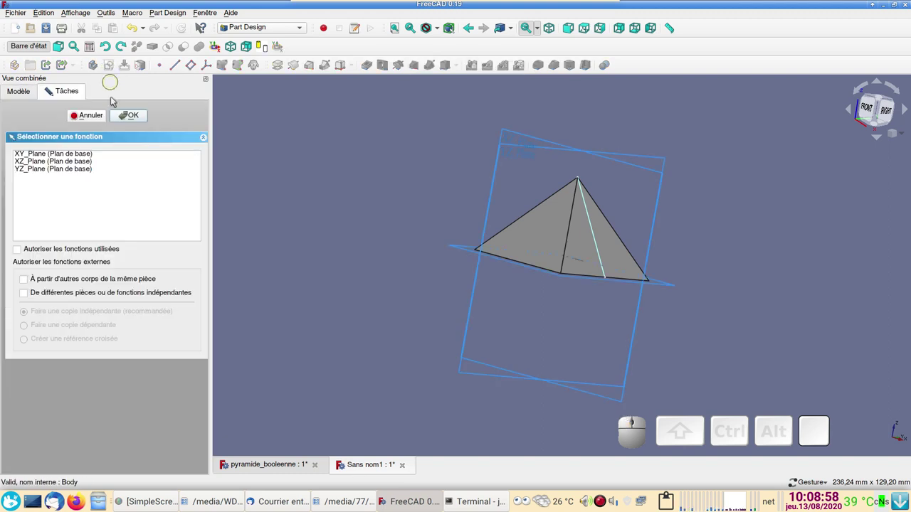
{"action": "left_click", "coordinate": [63, 165]}
{"action": "left_click", "coordinate": [136, 117]}
{"action": "scroll", "scroll_direction": "up", "scroll_amount": 3}
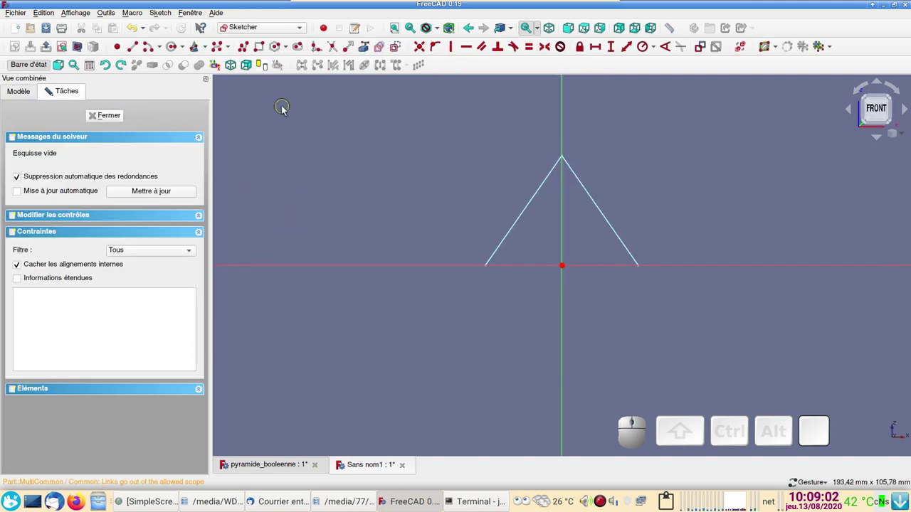
{"action": "left_click", "coordinate": [247, 50]}
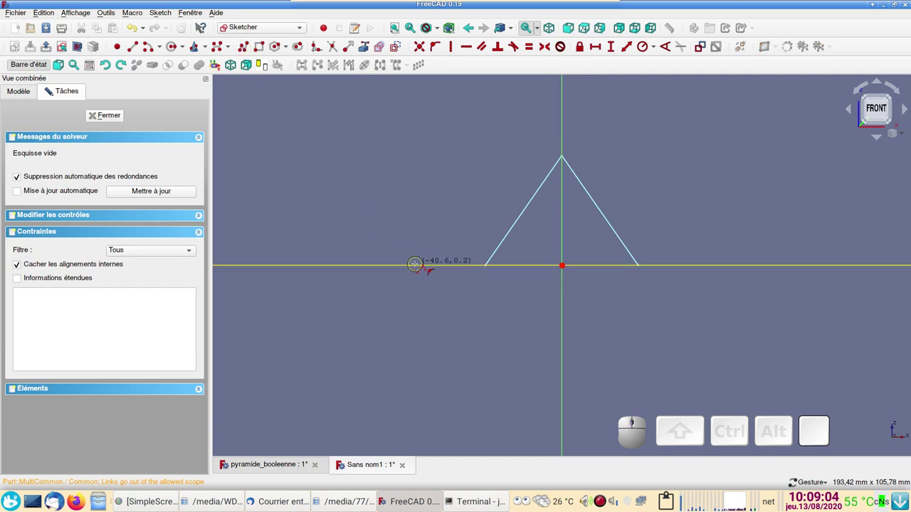
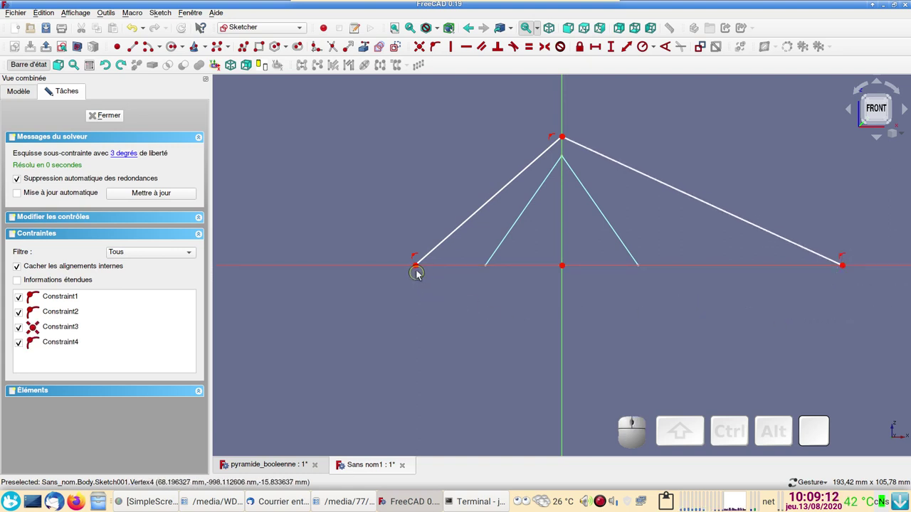
Step: Make the inverted-V profile's endpoints symmetric about the origin point
{"action": "left_click", "coordinate": [420, 266]}
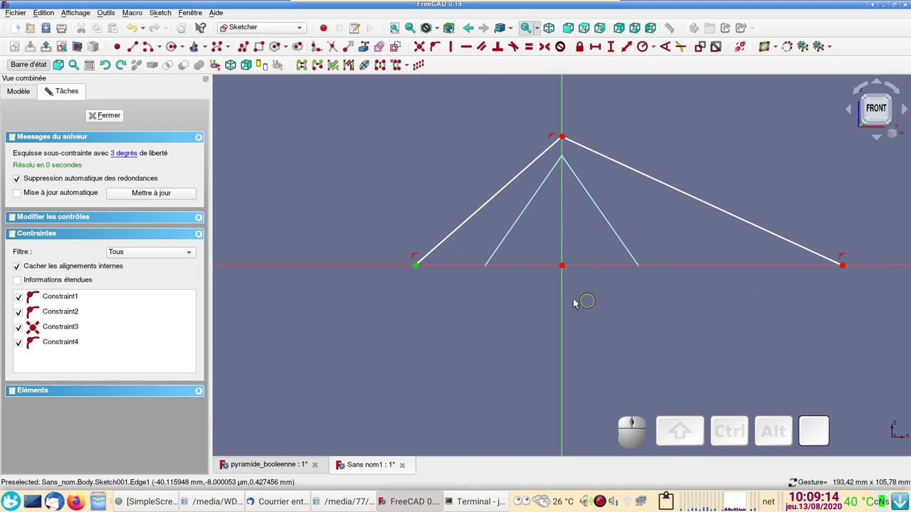
{"action": "left_click", "coordinate": [563, 301]}
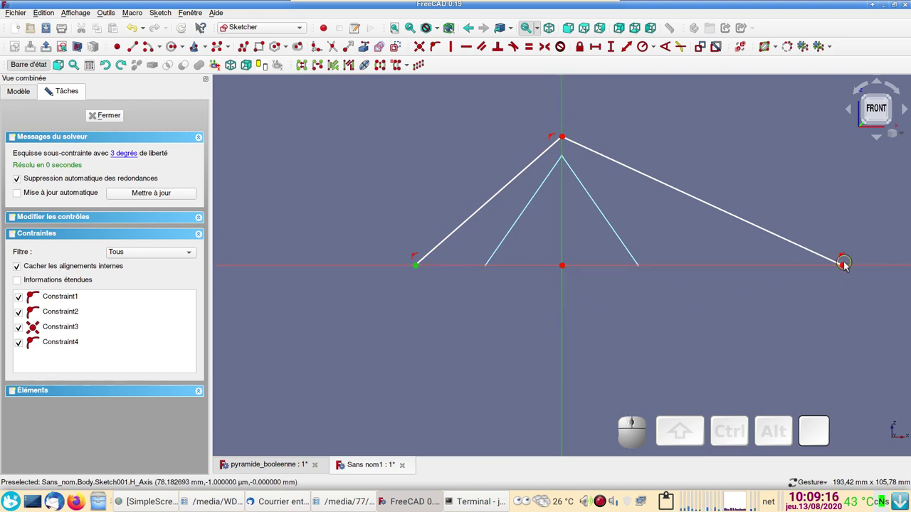
{"action": "left_click", "coordinate": [846, 266]}
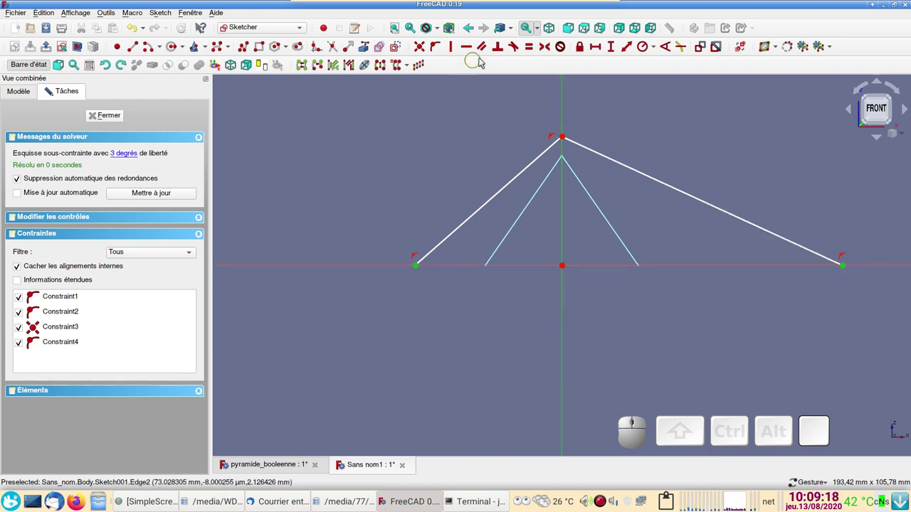
{"action": "left_click", "coordinate": [549, 49]}
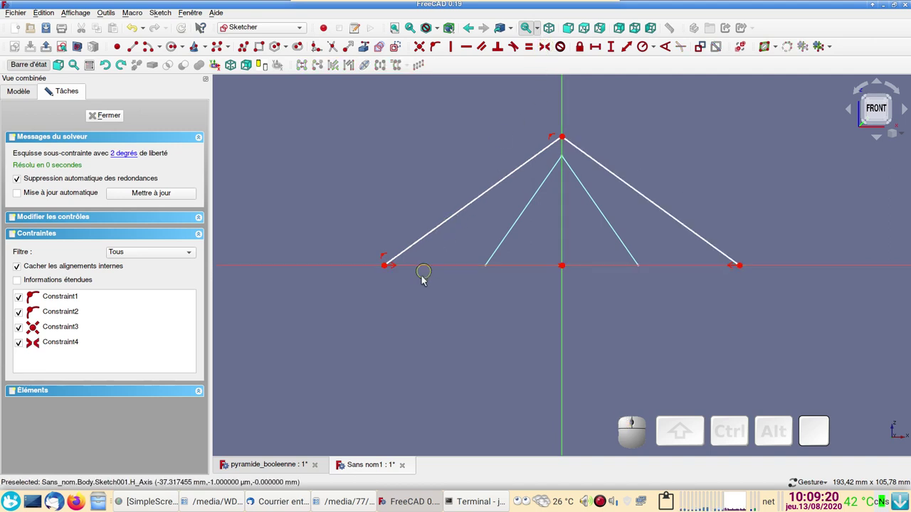
{"action": "scroll", "scroll_direction": "down", "scroll_amount": 3}
{"action": "scroll", "scroll_direction": "up", "scroll_amount": 3}
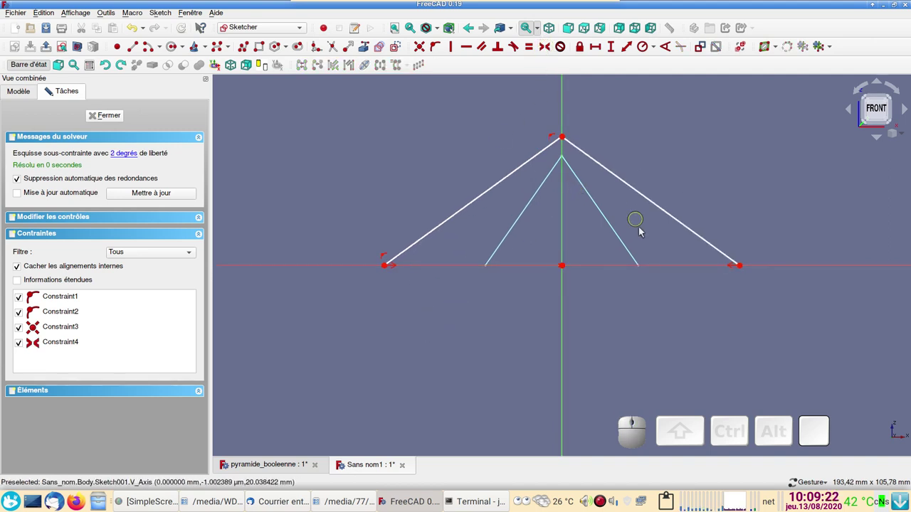
Step: Add a 60,7392 mm reference length to the right slanted side, then select both slanted lines
{"action": "left_click", "coordinate": [660, 210]}
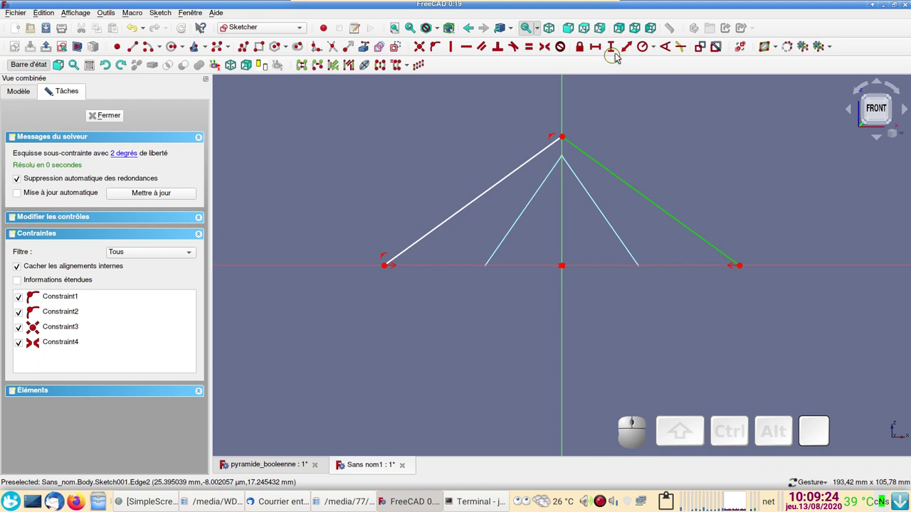
{"action": "left_click", "coordinate": [629, 48]}
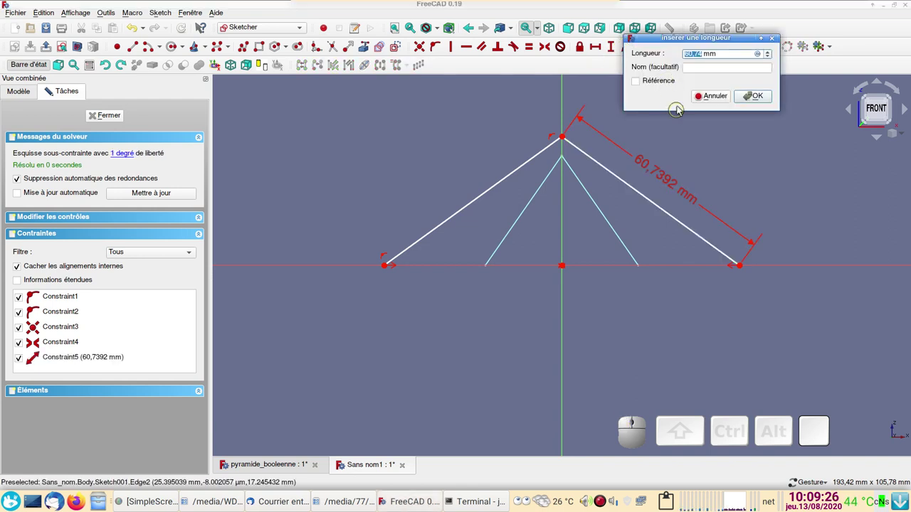
{"action": "left_click", "coordinate": [639, 85]}
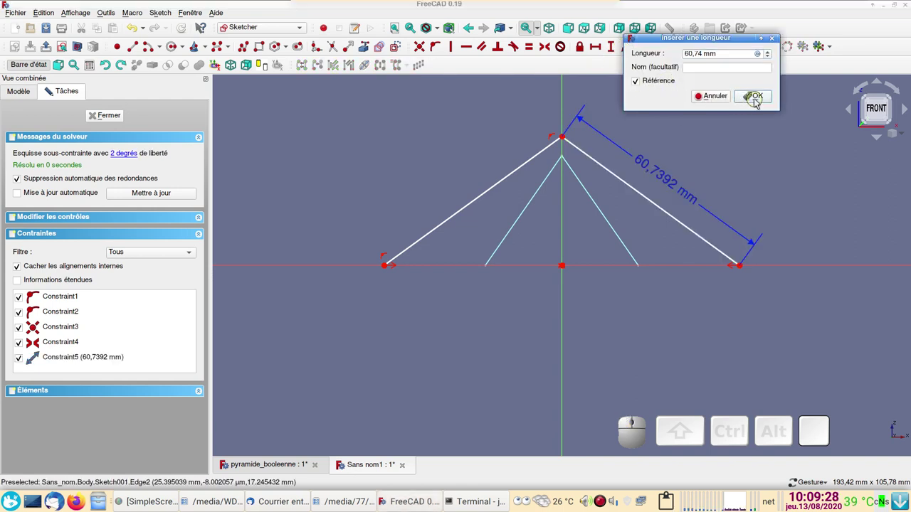
{"action": "left_click", "coordinate": [763, 101]}
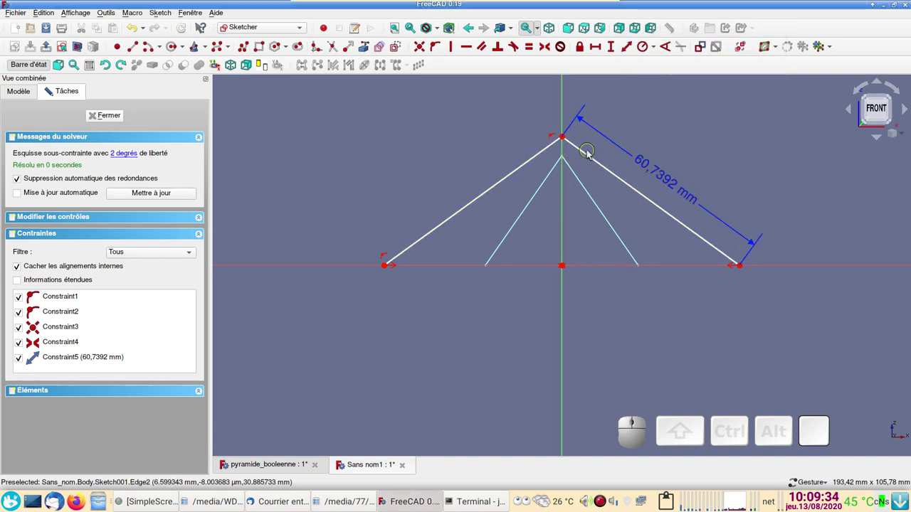
{"action": "left_click", "coordinate": [590, 154]}
{"action": "left_click", "coordinate": [535, 161]}
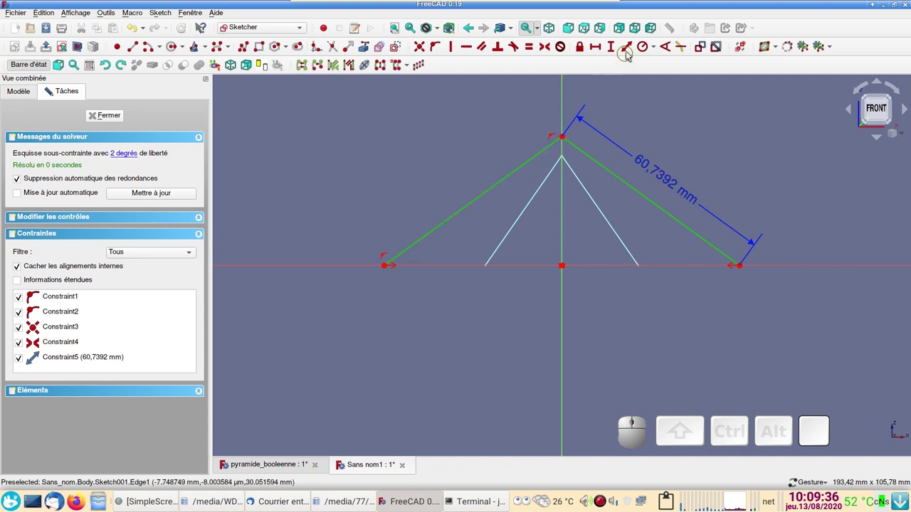
Step: Add a 108,062° reference angle between the two slanted lines
{"action": "left_click", "coordinate": [671, 48]}
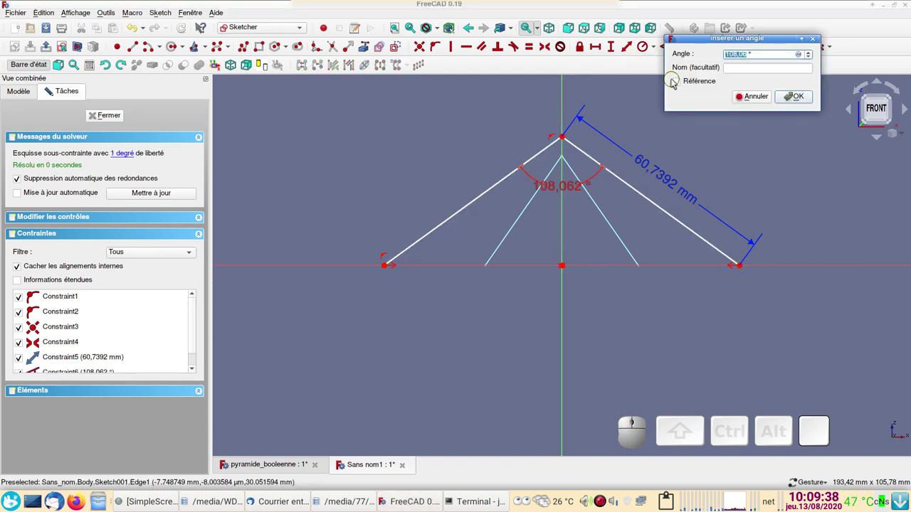
{"action": "left_click", "coordinate": [682, 88]}
{"action": "left_click", "coordinate": [799, 102]}
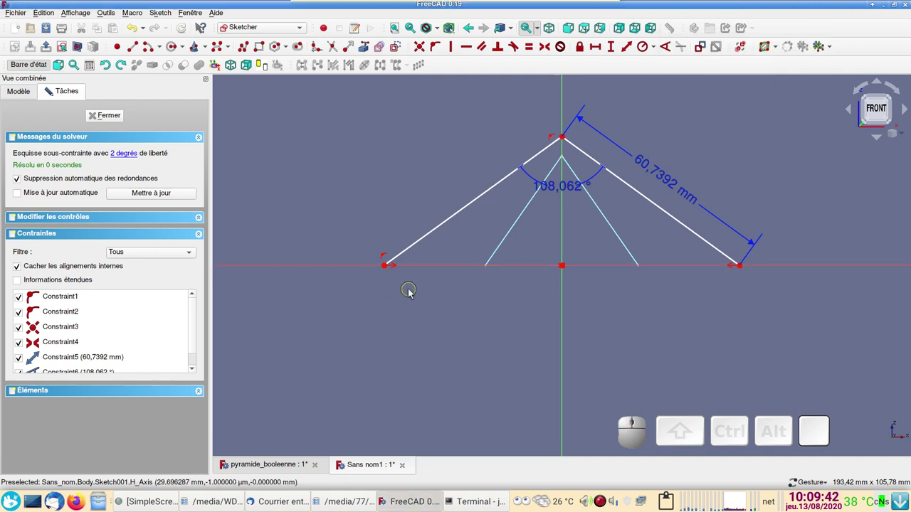
Step: Add a 98,3169 mm reference horizontal distance between the base endpoints
{"action": "left_click", "coordinate": [388, 269]}
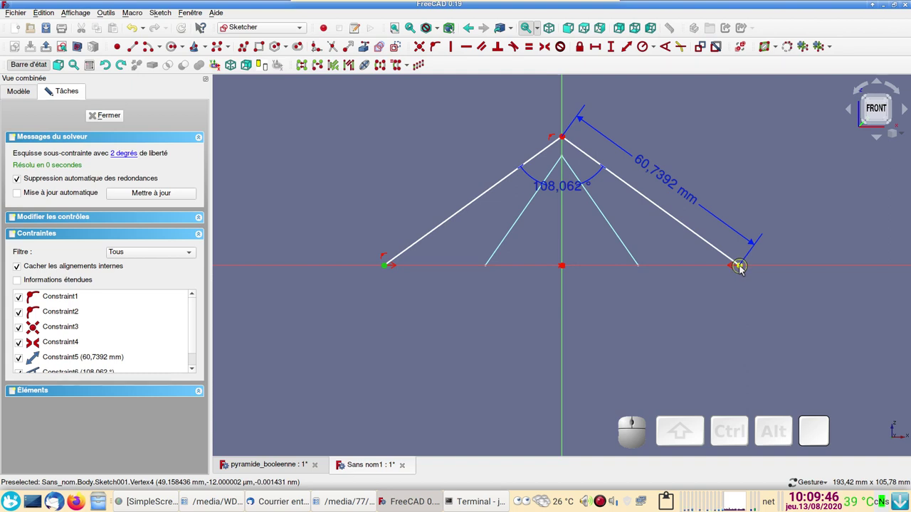
{"action": "left_click", "coordinate": [743, 268]}
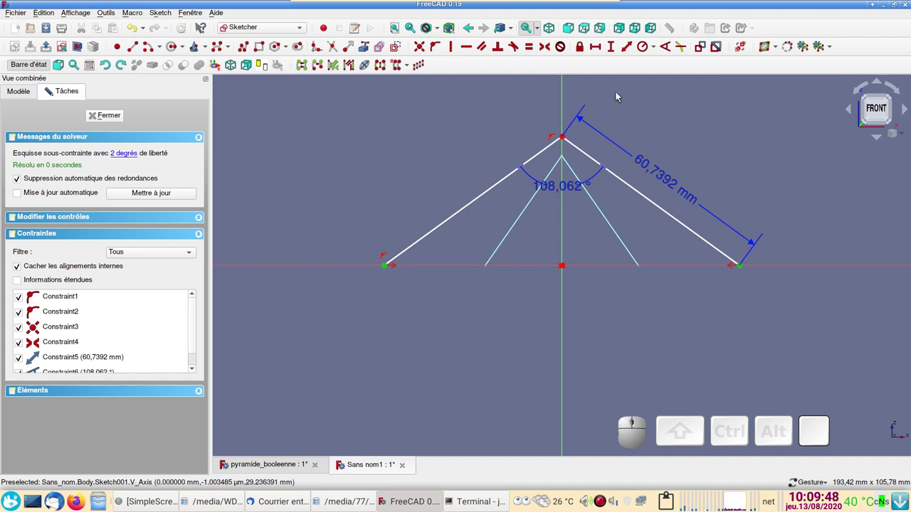
{"action": "left_click", "coordinate": [598, 54]}
{"action": "left_click", "coordinate": [610, 89]}
{"action": "left_click", "coordinate": [612, 96]}
{"action": "left_click", "coordinate": [720, 106]}
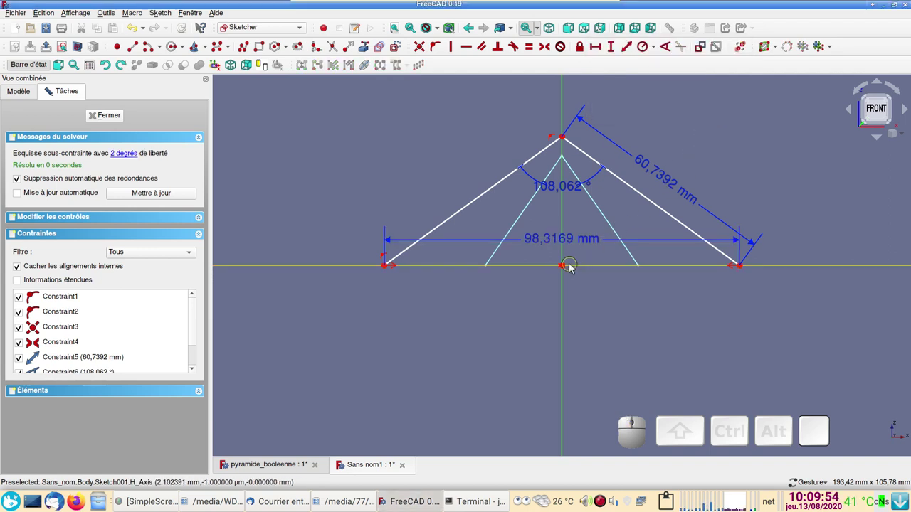
Step: Add a 35,6749 mm reference height from apex to base and drag the dimension labels clear of the profile
{"action": "left_click", "coordinate": [564, 138]}
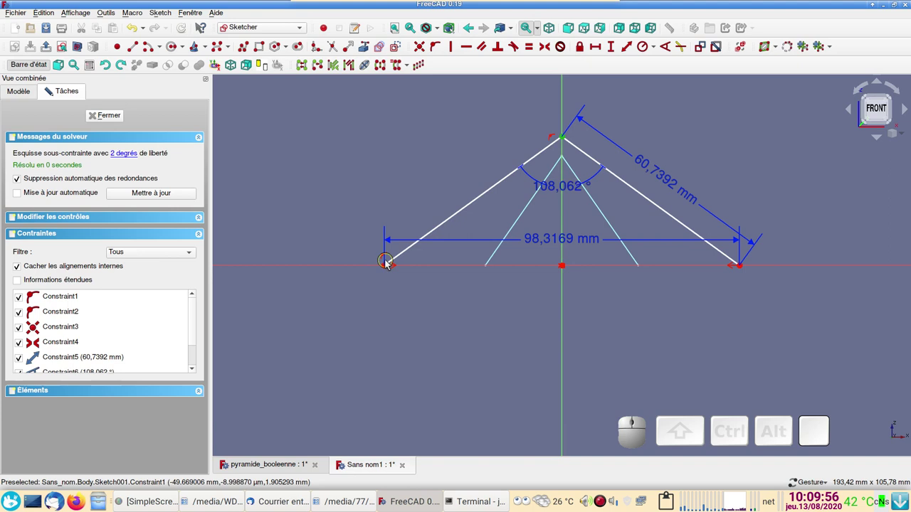
{"action": "left_click", "coordinate": [387, 268]}
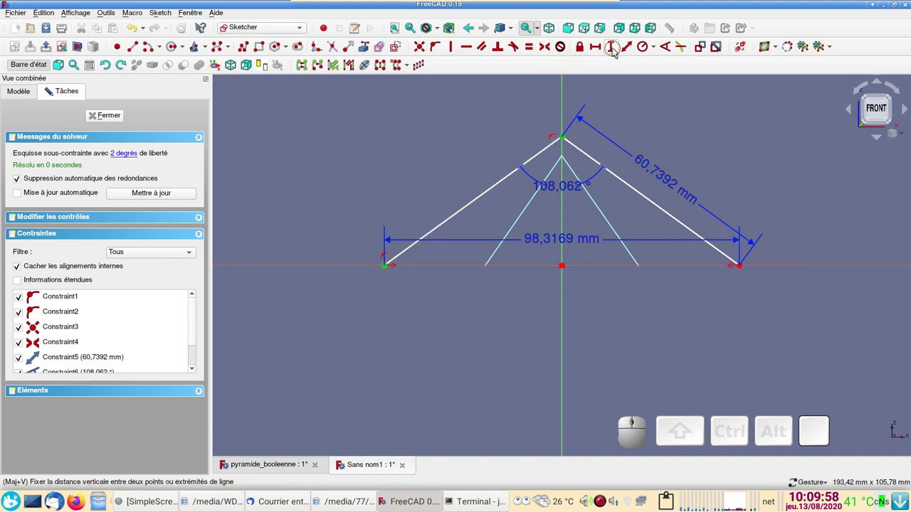
{"action": "left_click", "coordinate": [617, 50]}
{"action": "left_click", "coordinate": [628, 91]}
{"action": "left_click", "coordinate": [743, 106]}
{"action": "left_click_drag", "start_coordinate": [538, 220], "coordinate": [357, 269]}
{"action": "scroll", "scroll_direction": "down", "scroll_amount": 3}
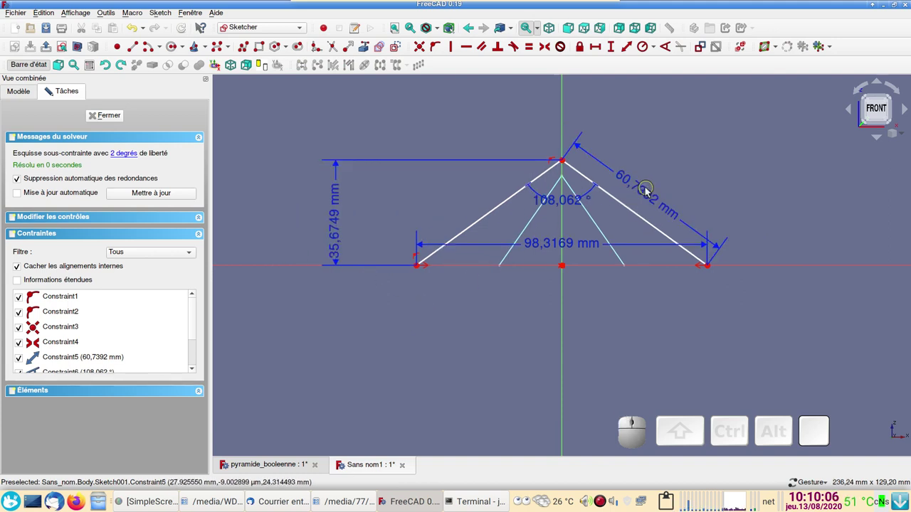
{"action": "left_click_drag", "start_coordinate": [564, 247], "coordinate": [588, 180]}
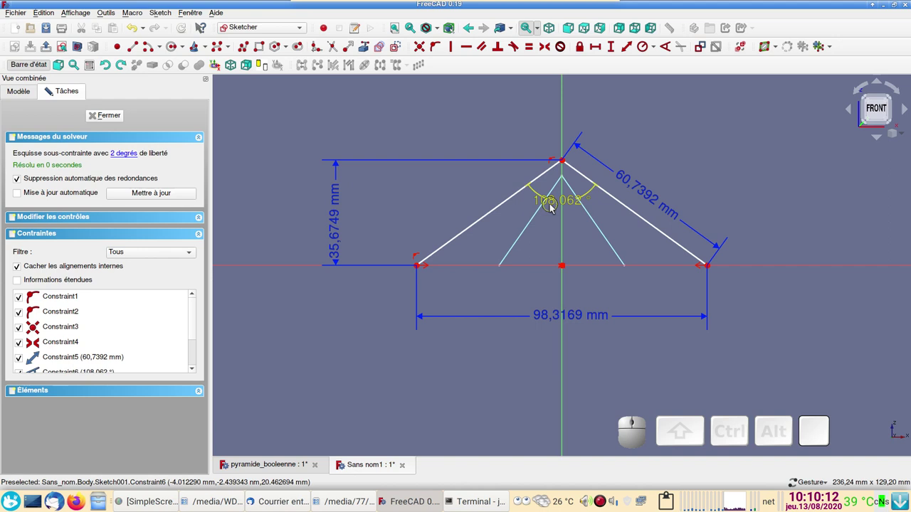
Step: Set the apex angle to 90° and make it a driving constraint
{"action": "left_click", "coordinate": [552, 203]}
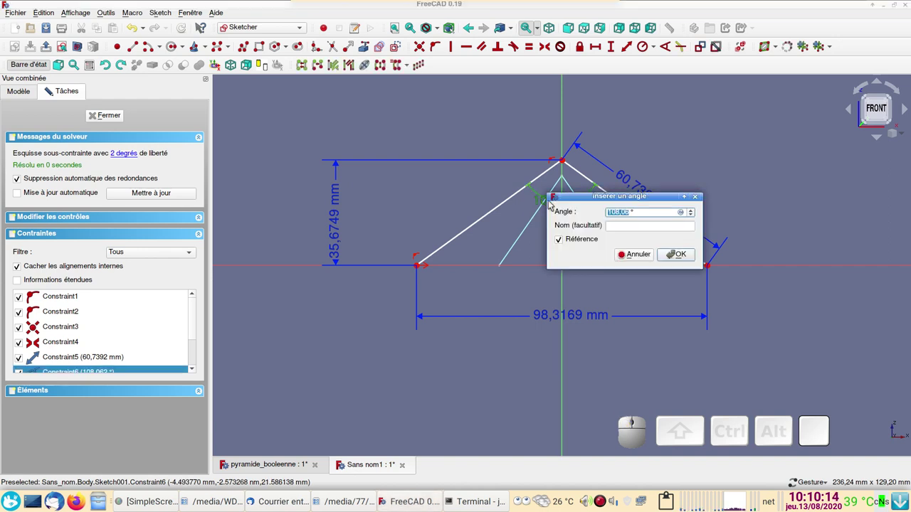
{"action": "key", "text": "KP_9"}
{"action": "key", "text": "KP_0"}
{"action": "key", "text": "KP_Enter"}
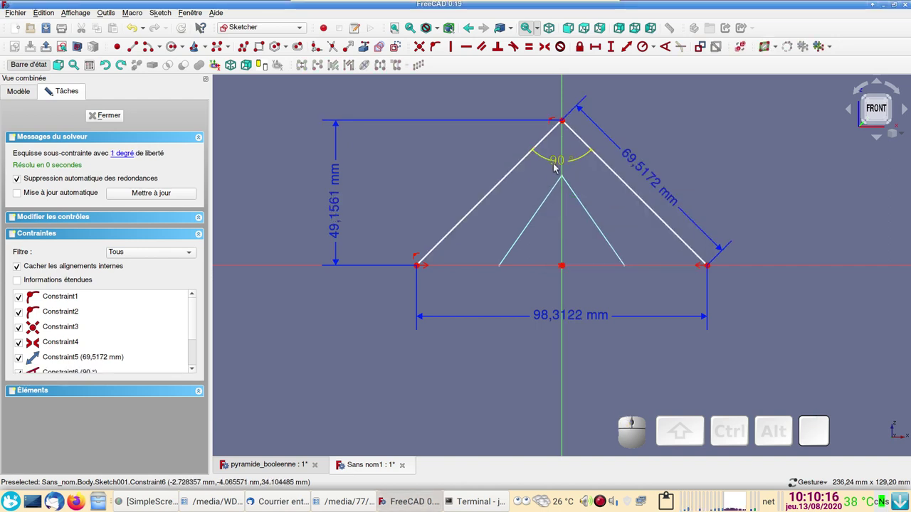
{"action": "left_click_drag", "start_coordinate": [526, 192], "coordinate": [496, 241]}
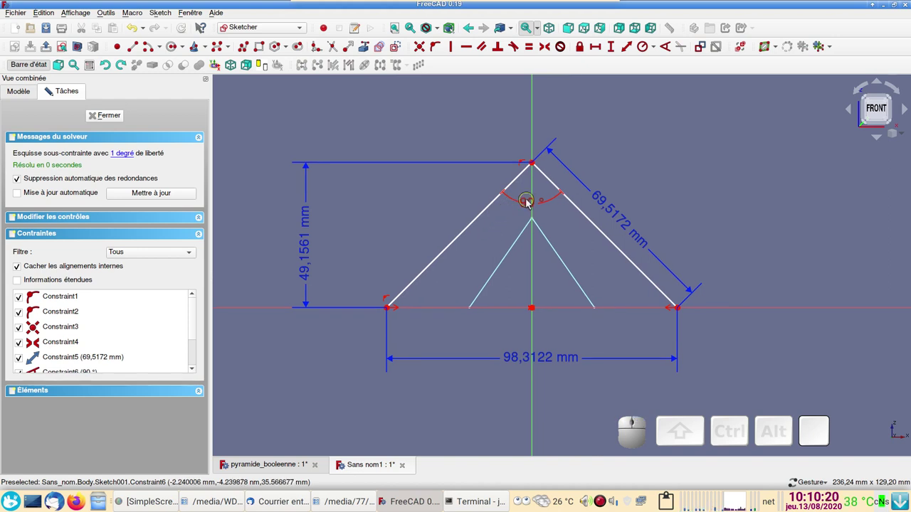
{"action": "left_click", "coordinate": [530, 206]}
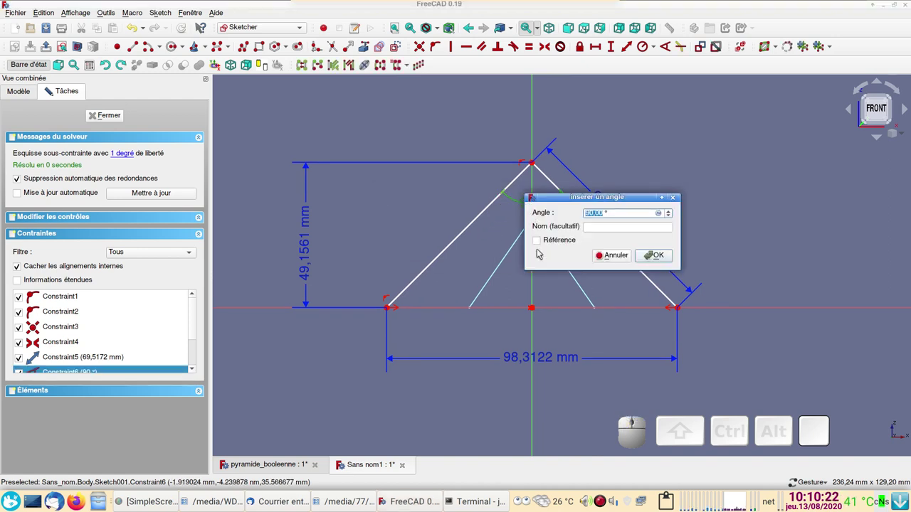
{"action": "left_click", "coordinate": [616, 260]}
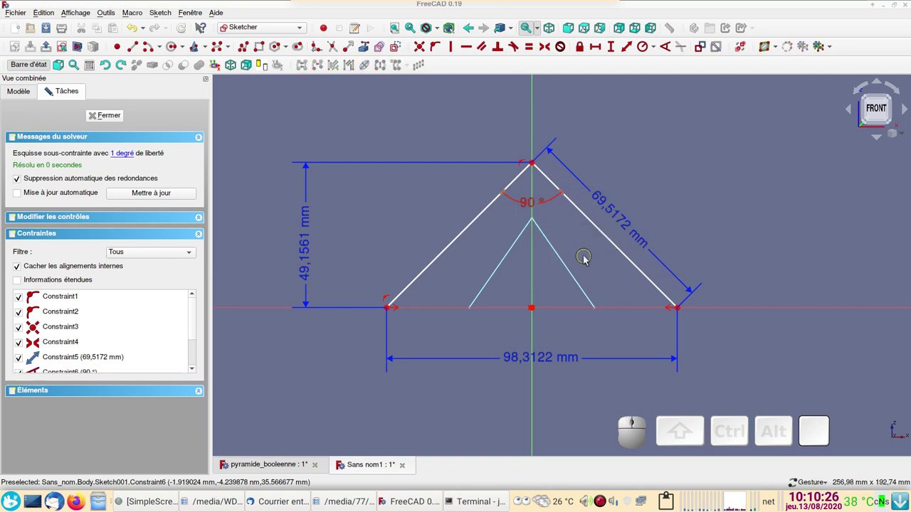
Step: Set the slanted side length to 100 mm, fully constraining the sketch, and close it
{"action": "left_click", "coordinate": [612, 212]}
{"action": "key", "text": "KP_1"}
{"action": "key", "text": "KP_0"}
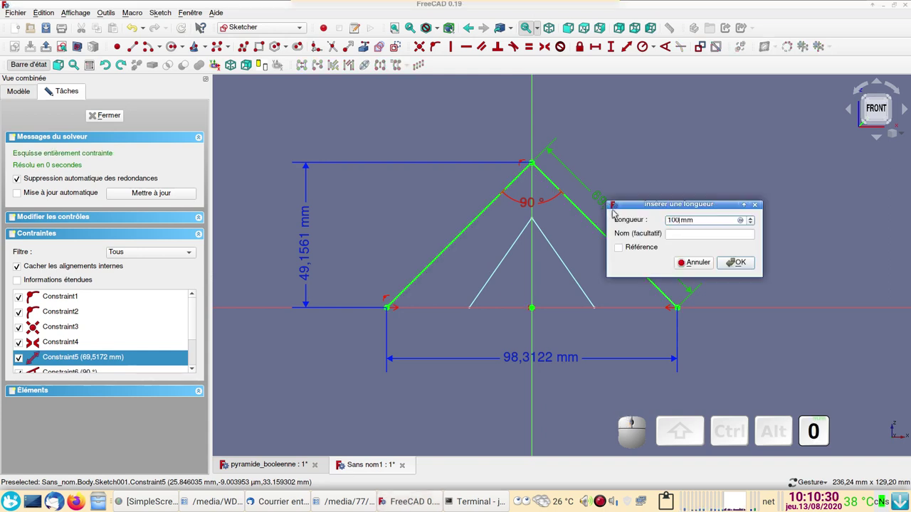
{"action": "left_click", "coordinate": [743, 263]}
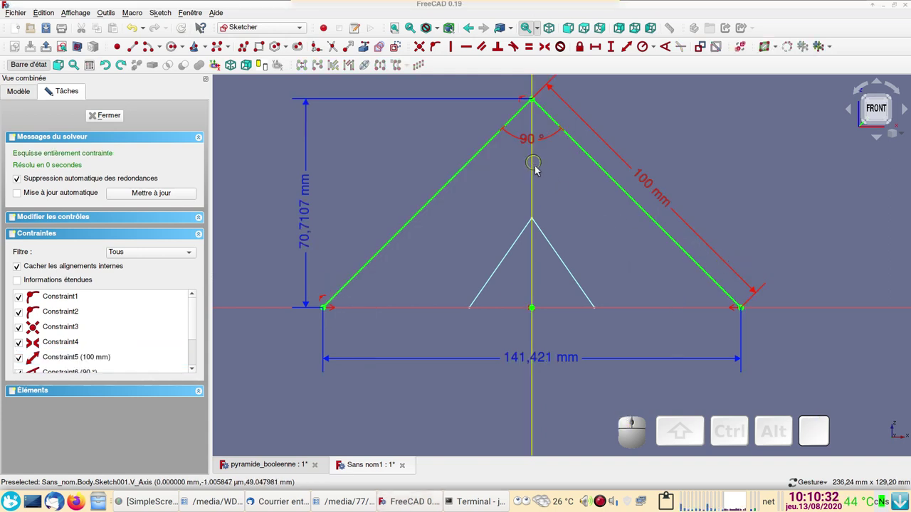
{"action": "scroll", "scroll_direction": "down", "scroll_amount": 3}
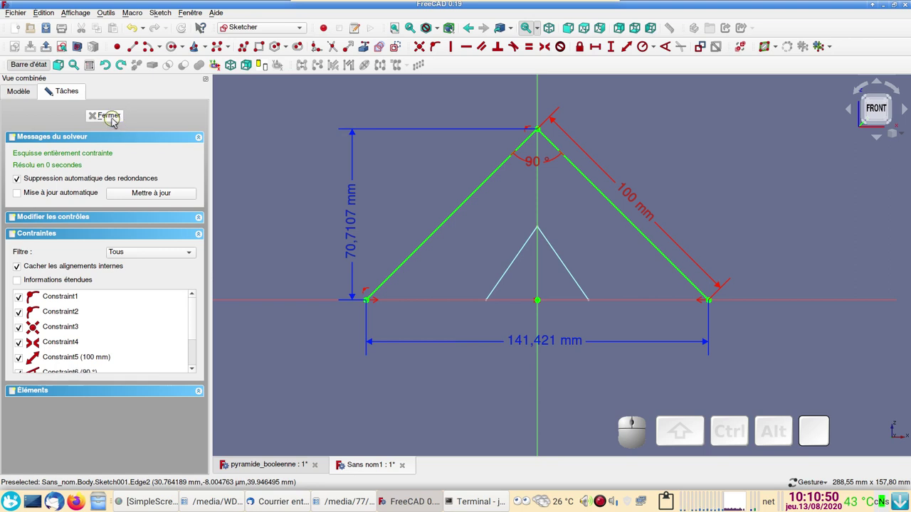
{"action": "left_click", "coordinate": [116, 121]}
Step: Give Sketch001 a 45° attachment offset angle and adjust its rotation axis component, viewed from above
{"action": "scroll", "scroll_direction": "down", "scroll_amount": 3}
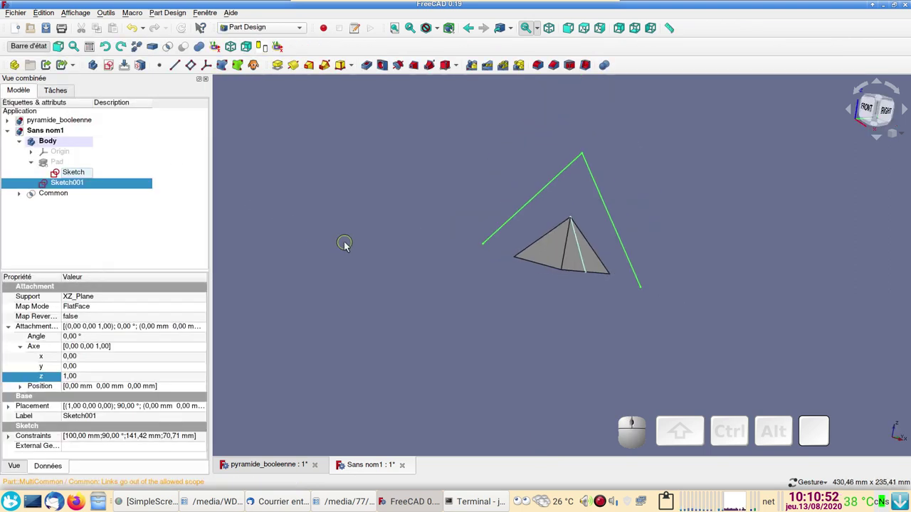
{"action": "key", "text": "KP_2"}
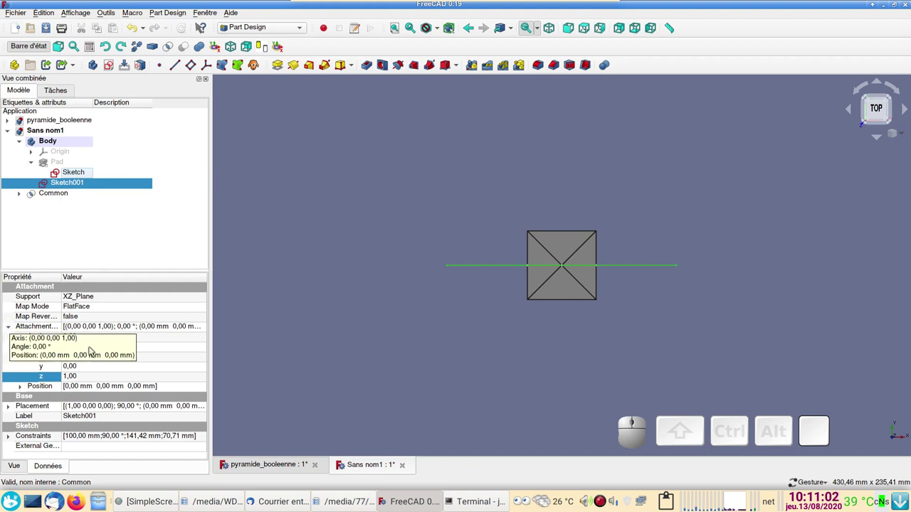
{"action": "left_click", "coordinate": [87, 340]}
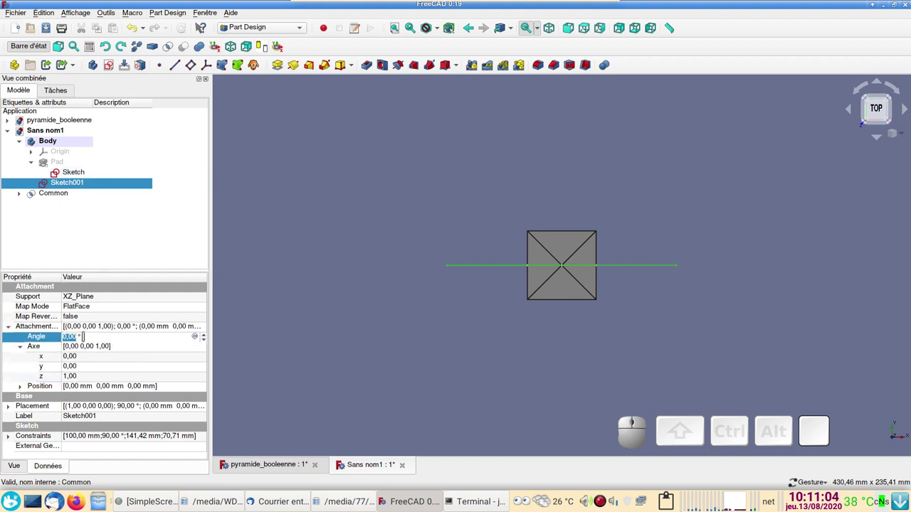
{"action": "key", "text": "KP_4"}
{"action": "key", "text": "KP_5"}
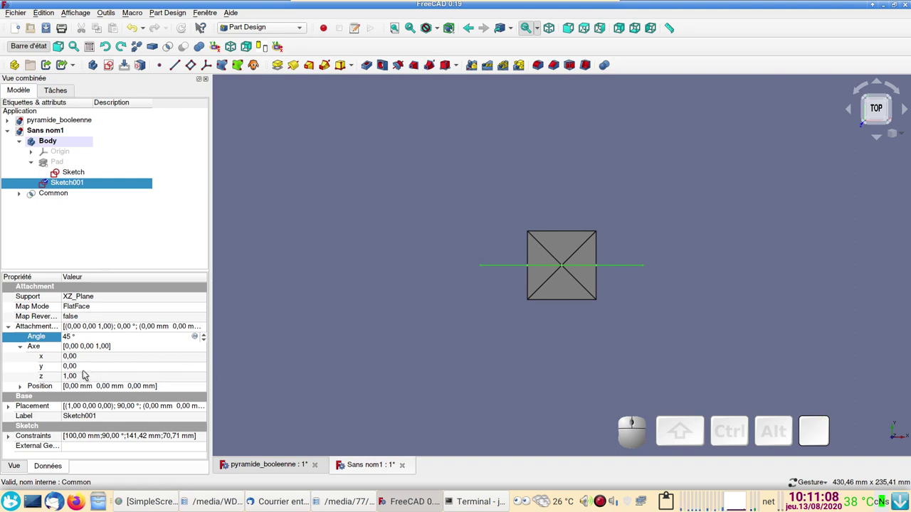
{"action": "left_click", "coordinate": [84, 380]}
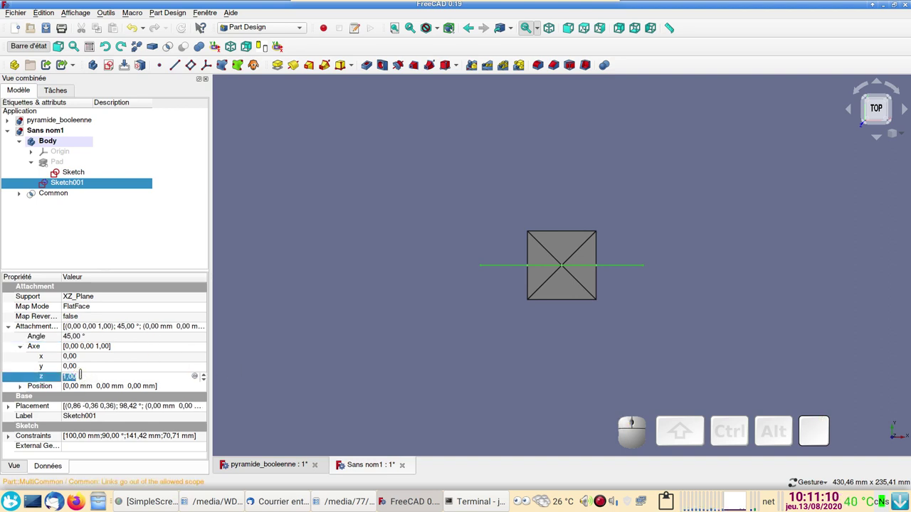
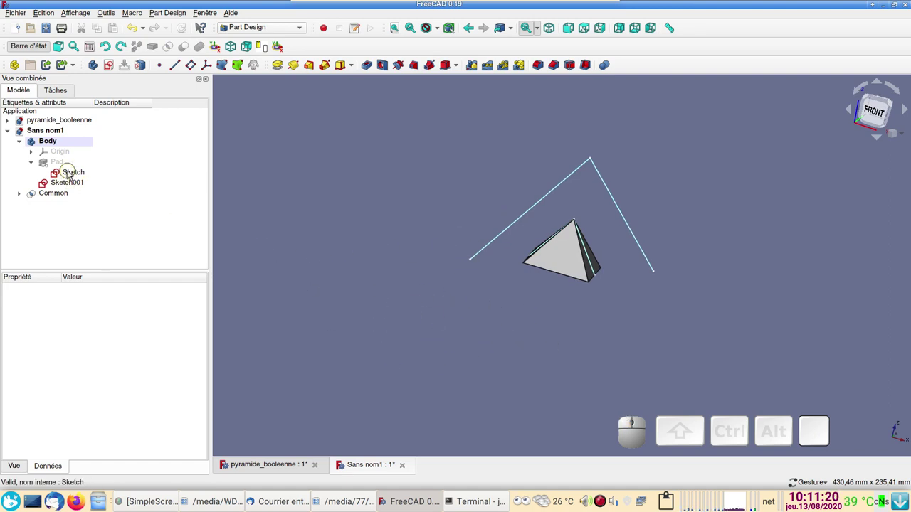
Step: Edit the base triangle sketch and join its corner to Sketch001's slanted edge endpoint
{"action": "left_click", "coordinate": [71, 173]}
{"action": "scroll", "scroll_direction": "up", "scroll_amount": 3}
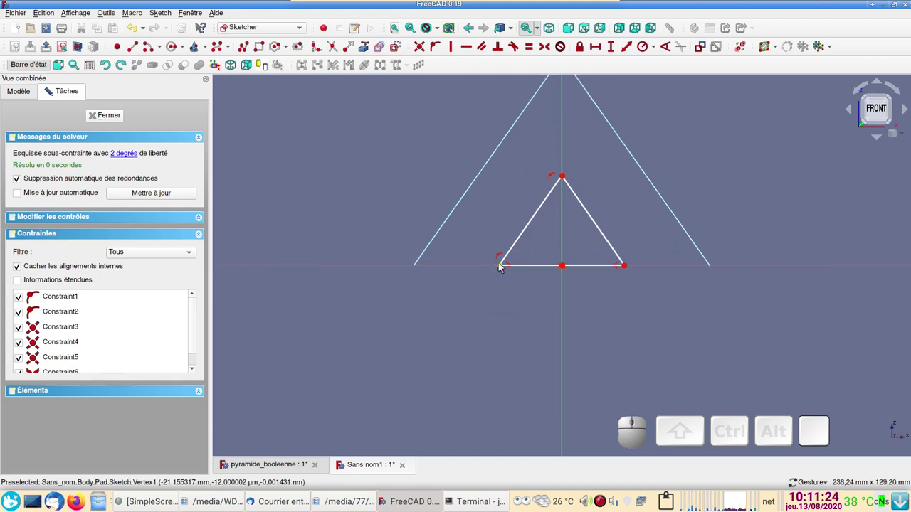
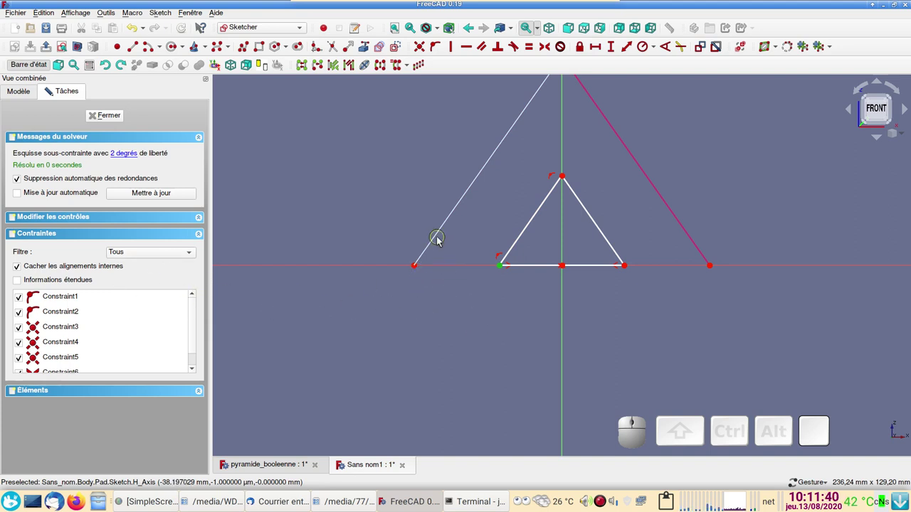
{"action": "left_click", "coordinate": [440, 238]}
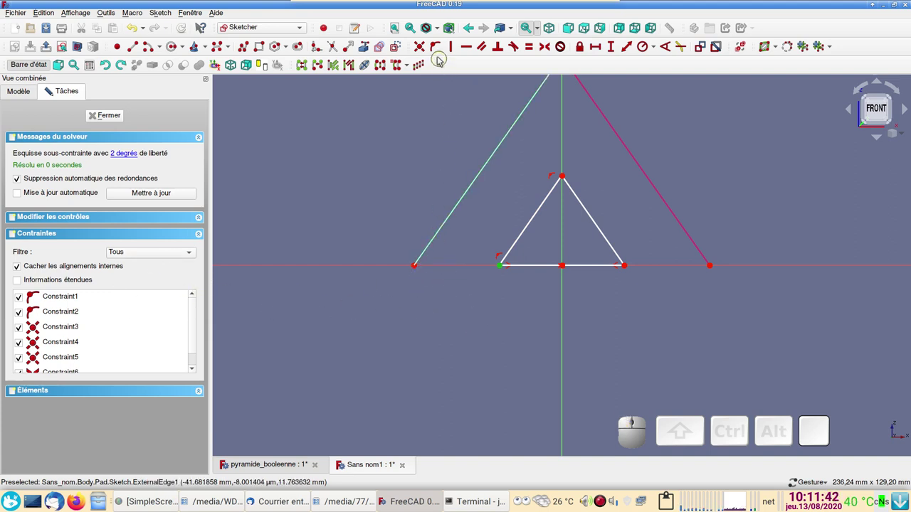
{"action": "left_click", "coordinate": [437, 55]}
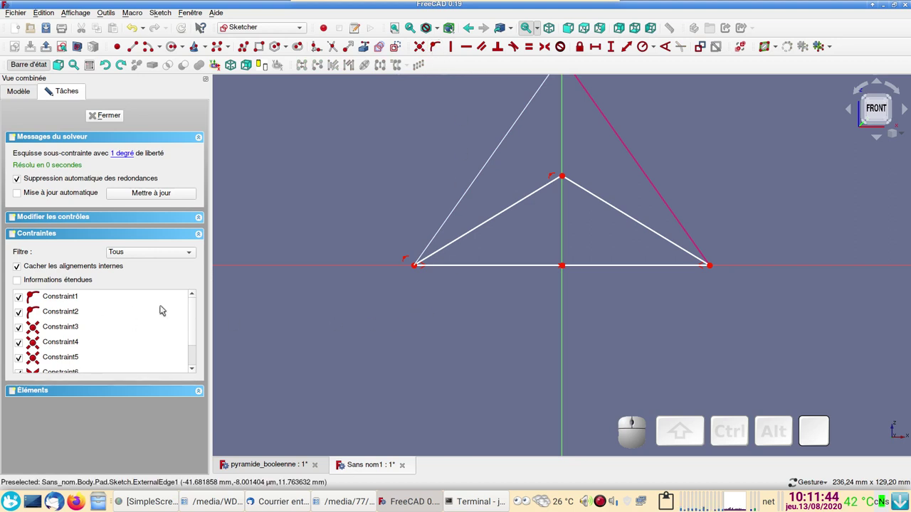
{"action": "left_click_drag", "start_coordinate": [198, 323], "coordinate": [117, 367]}
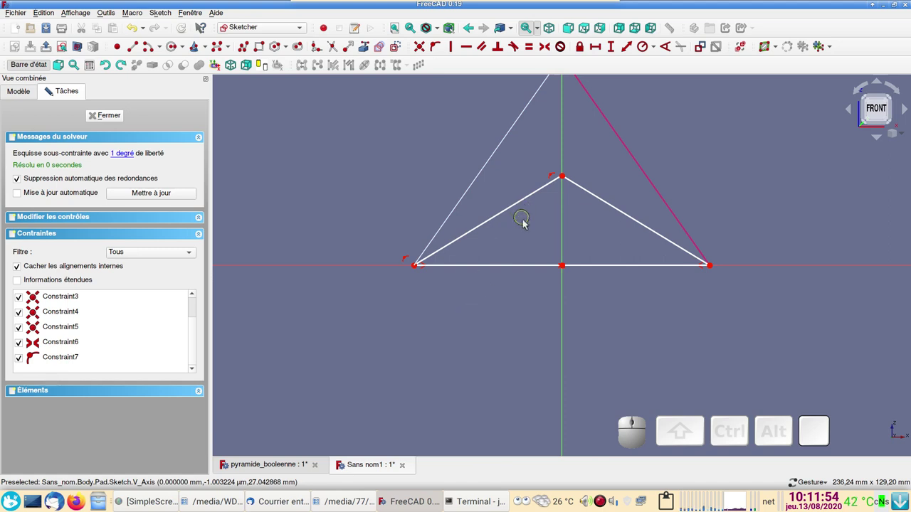
Step: Attach the triangle's apex onto Sketch001's slanted edge, fully constraining the sketch, and close it
{"action": "right_click", "coordinate": [36, 319]}
{"action": "left_click", "coordinate": [35, 320]}
{"action": "left_click", "coordinate": [35, 319]}
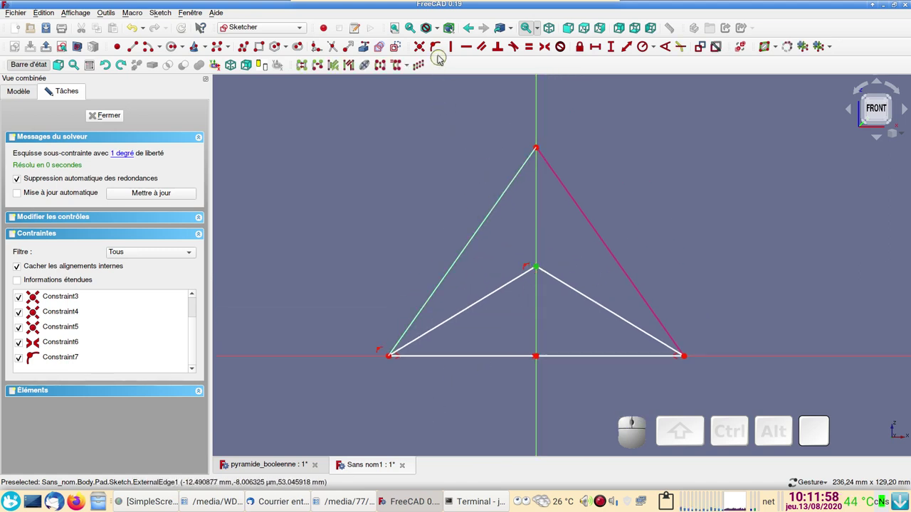
{"action": "left_click", "coordinate": [35, 320]}
{"action": "left_click", "coordinate": [35, 319]}
{"action": "left_click", "coordinate": [103, 118]}
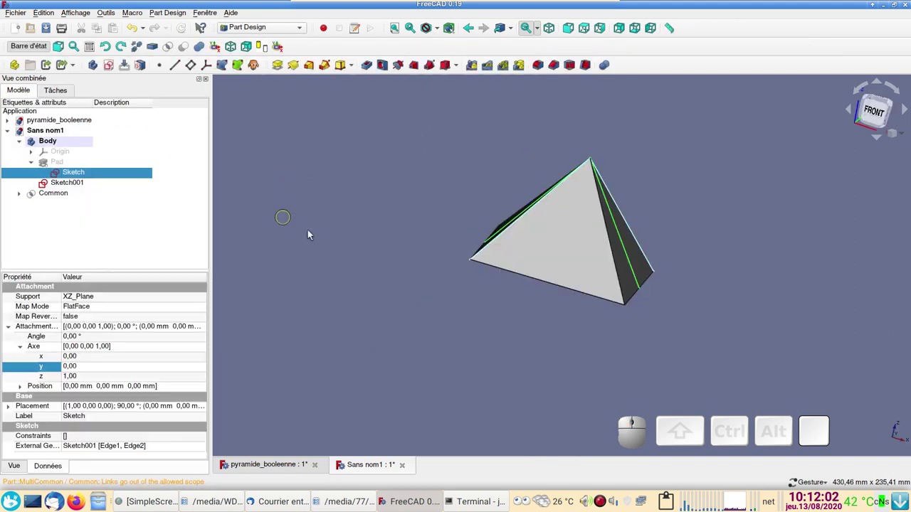
{"action": "left_click_drag", "start_coordinate": [609, 362], "coordinate": [82, 214]}
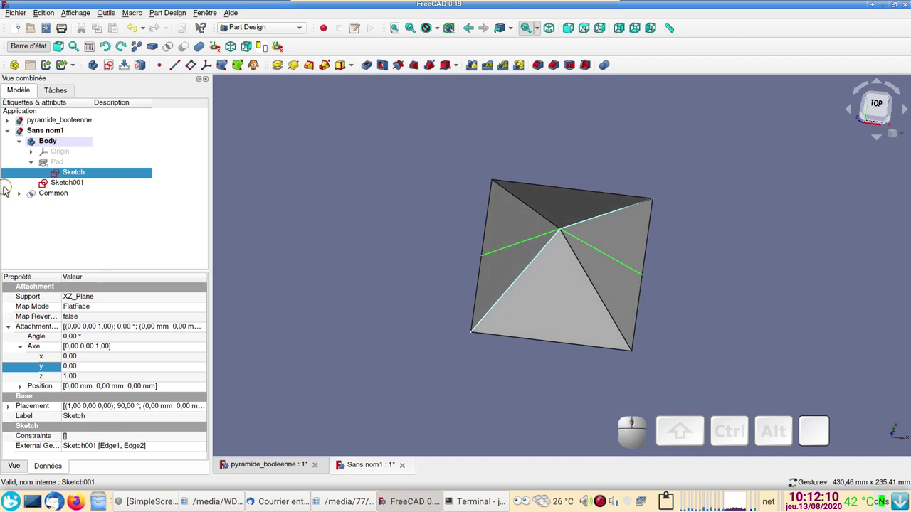
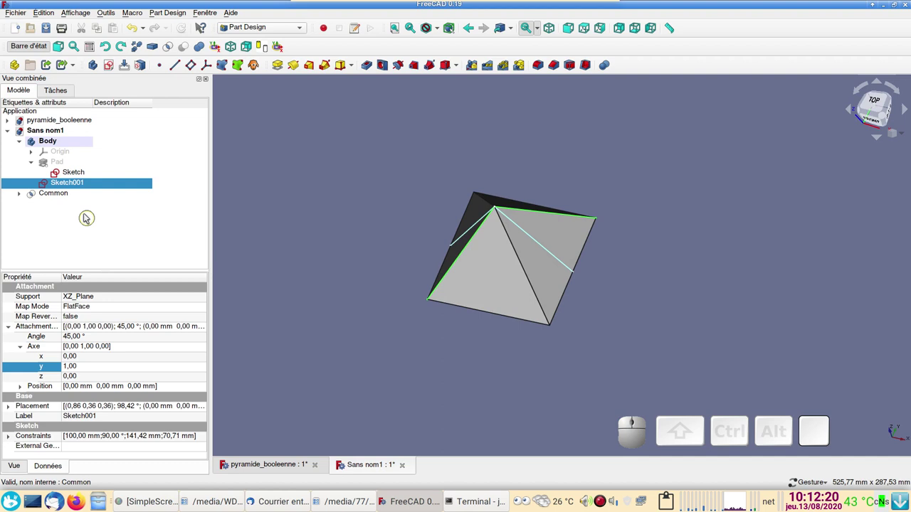
Step: Show the Pad solid and set its second length to 50 mm
{"action": "left_click", "coordinate": [69, 163]}
{"action": "key", "text": "space"}
{"action": "key", "text": "space"}
{"action": "left_click_drag", "start_coordinate": [692, 332], "coordinate": [176, 255]}
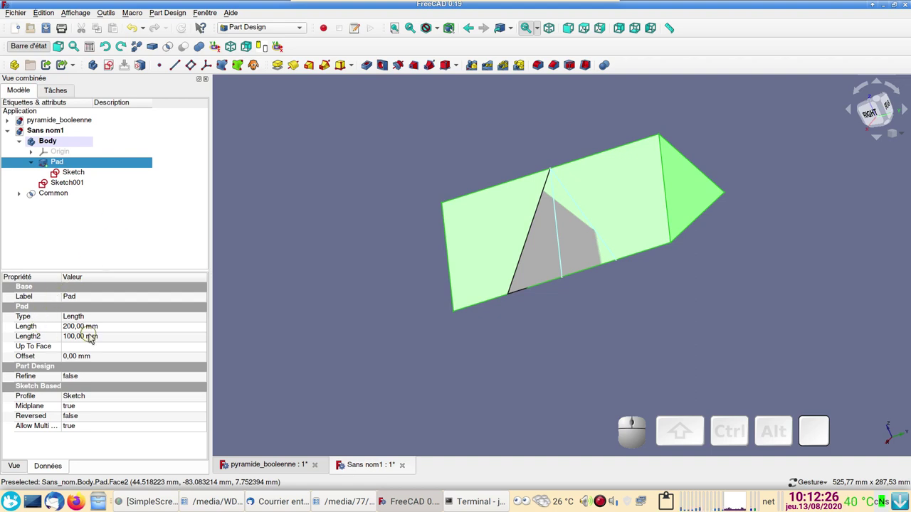
{"action": "left_click", "coordinate": [93, 337]}
{"action": "key", "text": "KP_5"}
{"action": "key", "text": "KP_0"}
{"action": "key", "text": "KP_Enter"}
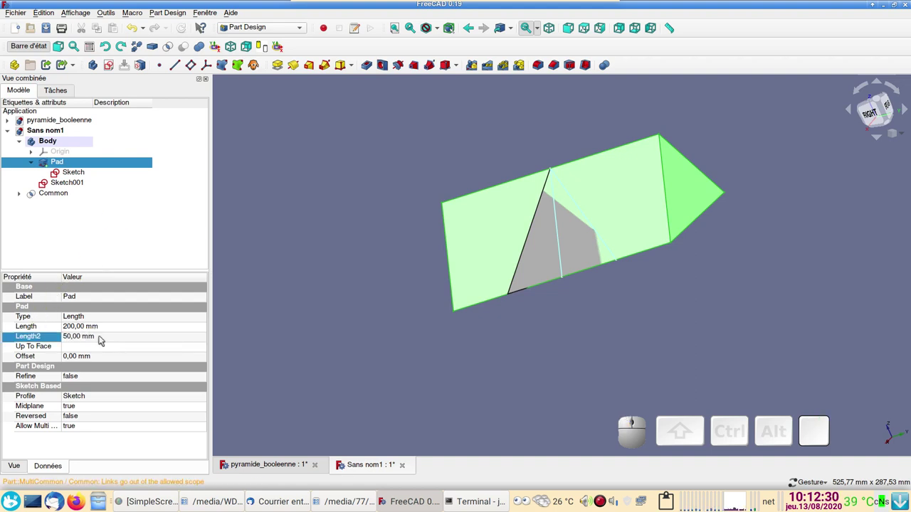
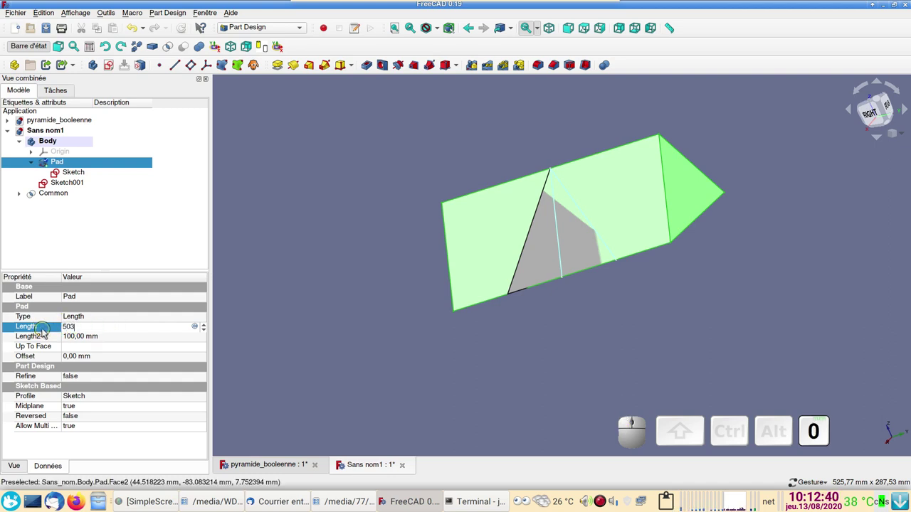
Step: Try pad lengths of 50 mm and then 80 mm, checking the resulting Common solid
{"action": "key", "text": "KP_Enter"}
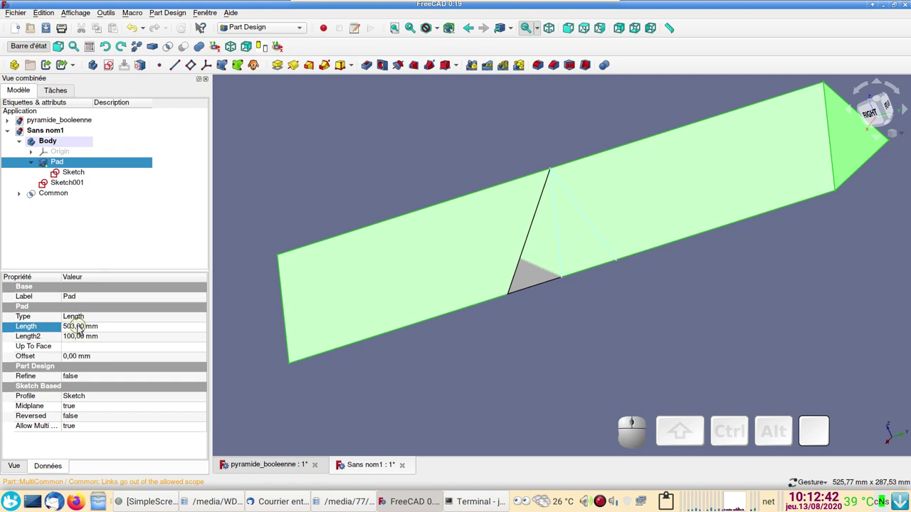
{"action": "left_click", "coordinate": [81, 326]}
{"action": "key", "text": "KP_5"}
{"action": "key", "text": "KP_0"}
{"action": "key", "text": "KP_Enter"}
{"action": "left_click", "coordinate": [372, 317]}
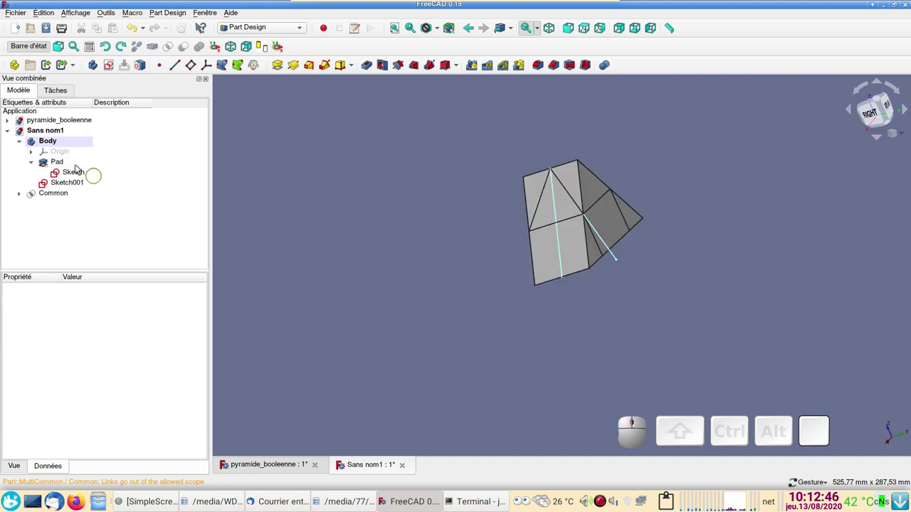
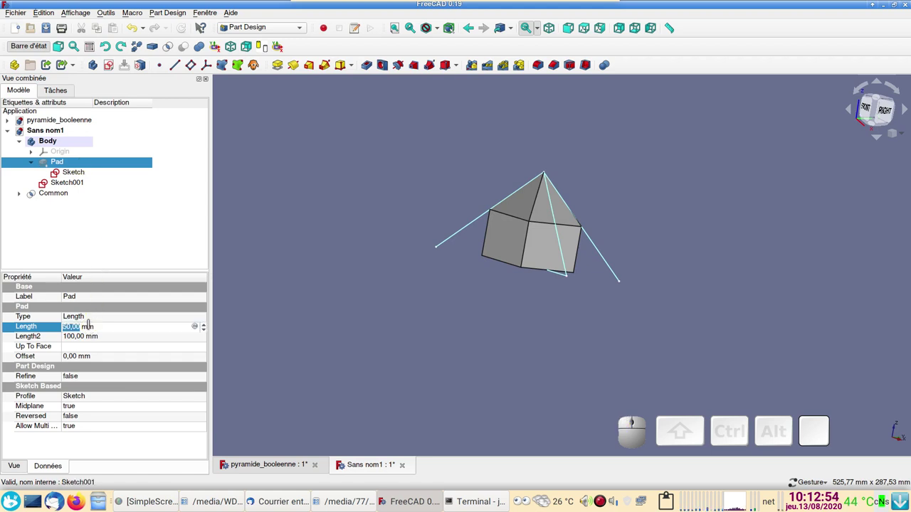
{"action": "key", "text": "KP_8"}
{"action": "key", "text": "KP_0"}
{"action": "key", "text": "KP_Enter"}
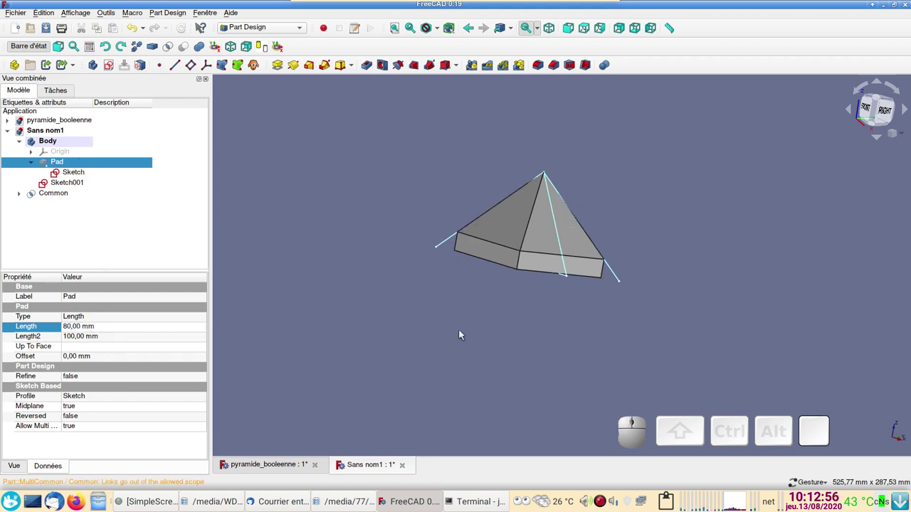
{"action": "left_click_drag", "start_coordinate": [542, 306], "coordinate": [403, 295]}
Step: Set the pad length to 200 mm and orbit to confirm the complete pointed pyramid
{"action": "left_click", "coordinate": [93, 329]}
{"action": "key", "text": "KP_2"}
{"action": "key", "text": "KP_0"}
{"action": "key", "text": "KP_Enter"}
{"action": "left_click_drag", "start_coordinate": [472, 347], "coordinate": [449, 321]}
{"action": "scroll", "scroll_direction": "up", "scroll_amount": 3}
{"action": "scroll", "scroll_direction": "down", "scroll_amount": 3}
{"action": "left_click_drag", "start_coordinate": [464, 370], "coordinate": [401, 299]}
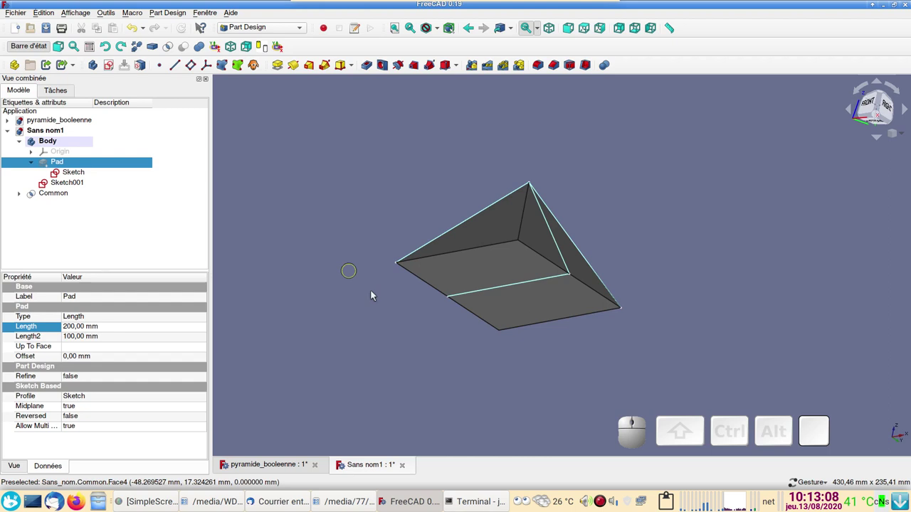
Step: Select the pyramid's square base face and switch to the Part workbench
{"action": "left_click_drag", "start_coordinate": [445, 370], "coordinate": [437, 356]}
{"action": "left_click", "coordinate": [478, 293]}
{"action": "left_click", "coordinate": [286, 34]}
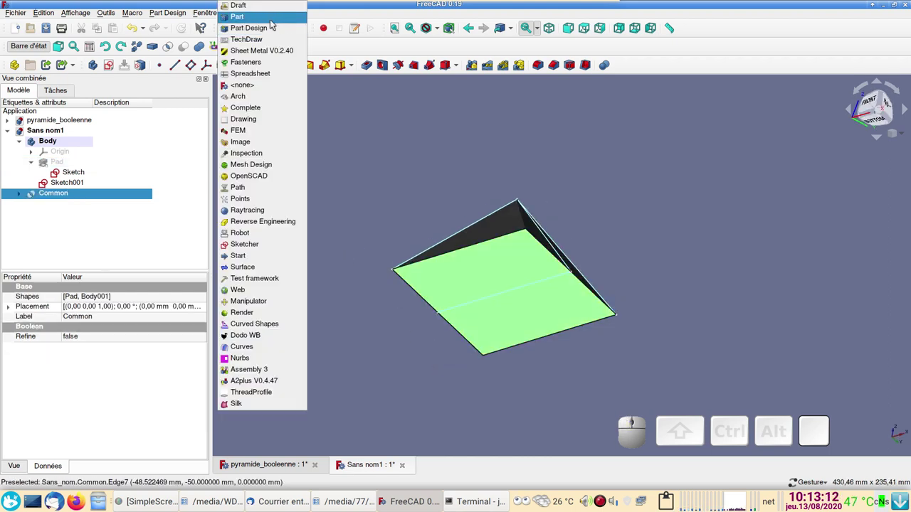
{"action": "left_click", "coordinate": [272, 17]}
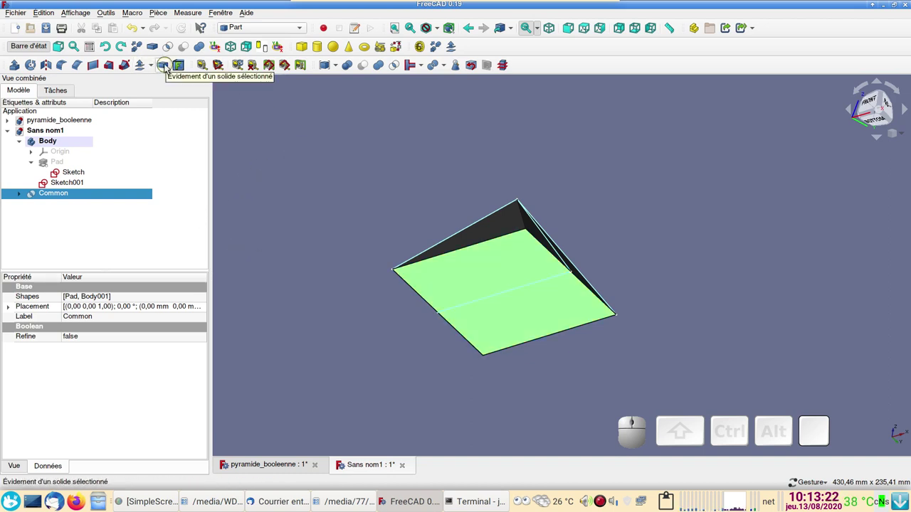
Step: Apply Part Thickness through the base face and start changing the 1 mm wall thickness
{"action": "left_click", "coordinate": [167, 68]}
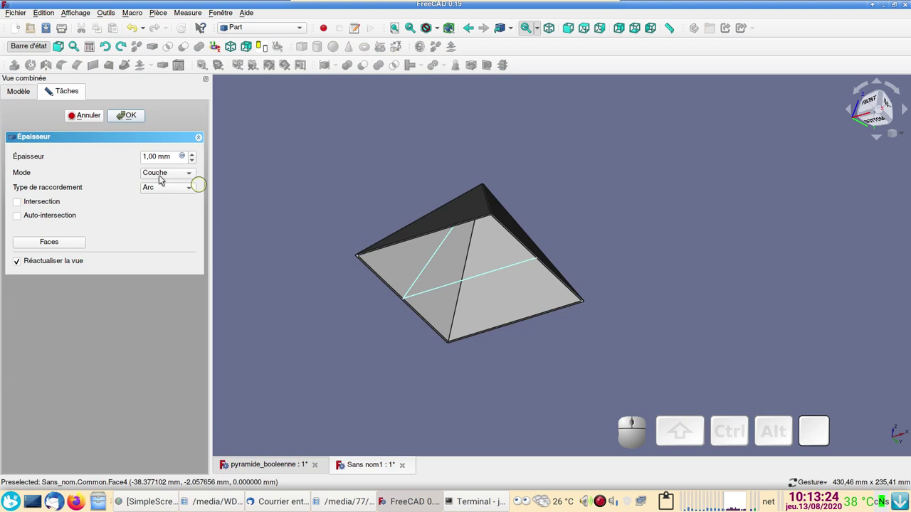
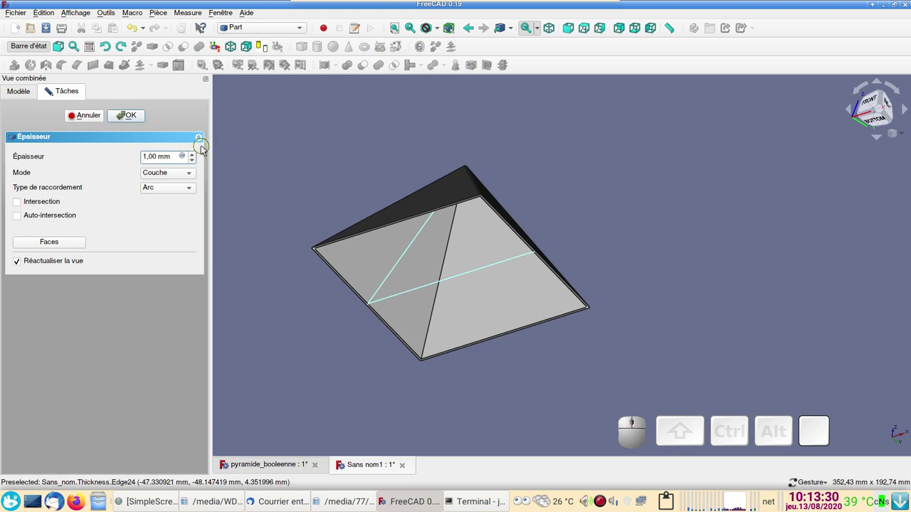
{"action": "key", "text": "KP_Subtract"}
{"action": "scroll", "scroll_direction": "down", "scroll_amount": 3}
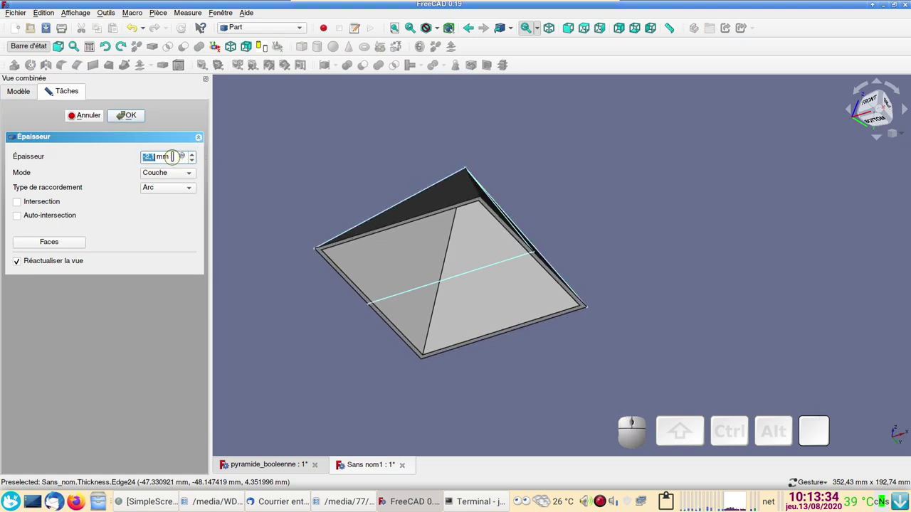
{"action": "scroll", "scroll_direction": "up", "scroll_amount": 3}
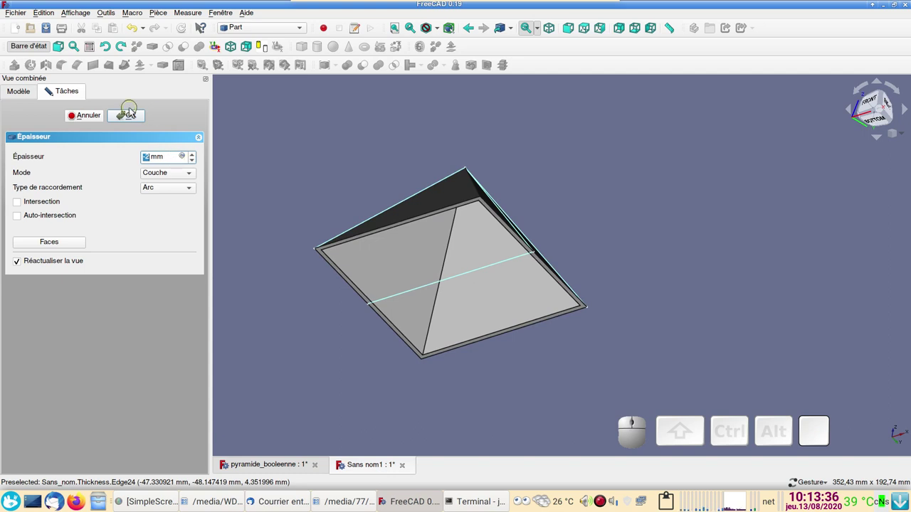
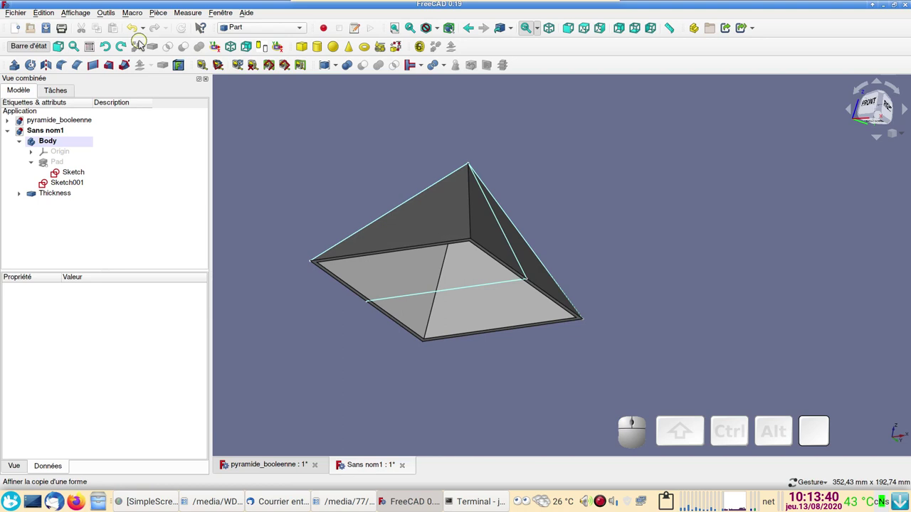
Step: Undo the Thickness feature, leaving the solid Common pyramid, and return to the front view
{"action": "left_click", "coordinate": [139, 38]}
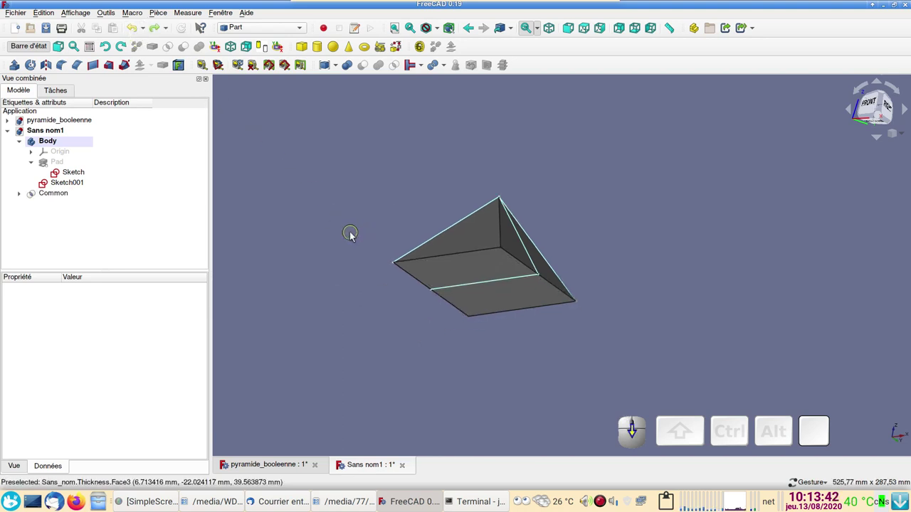
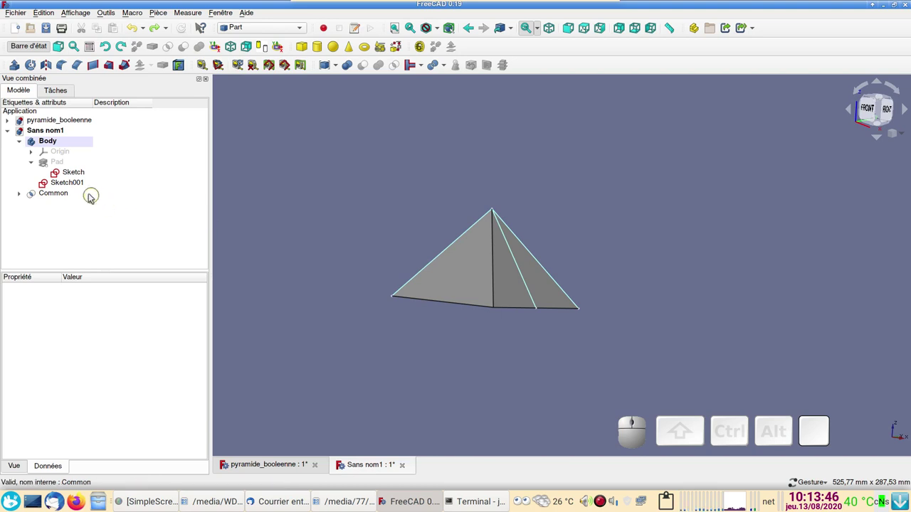
{"action": "left_click_drag", "start_coordinate": [328, 229], "coordinate": [421, 299]}
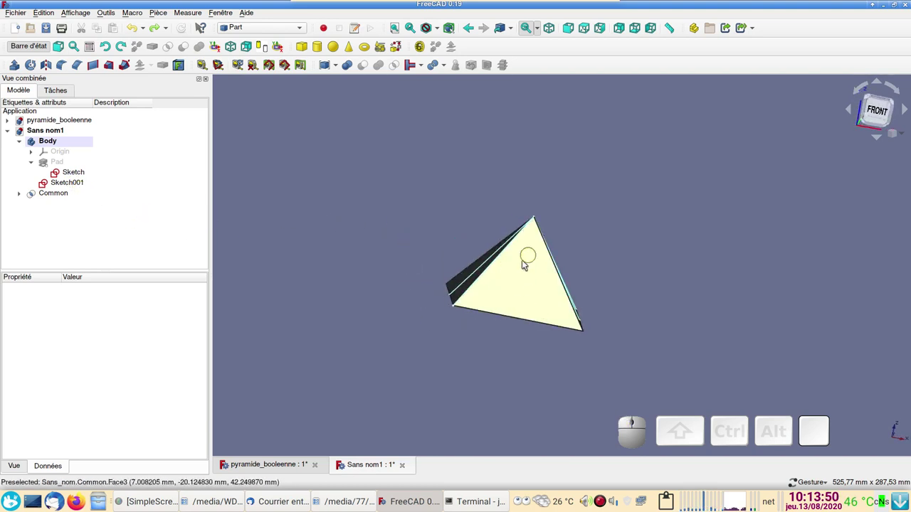
{"action": "key", "text": "KP_1"}
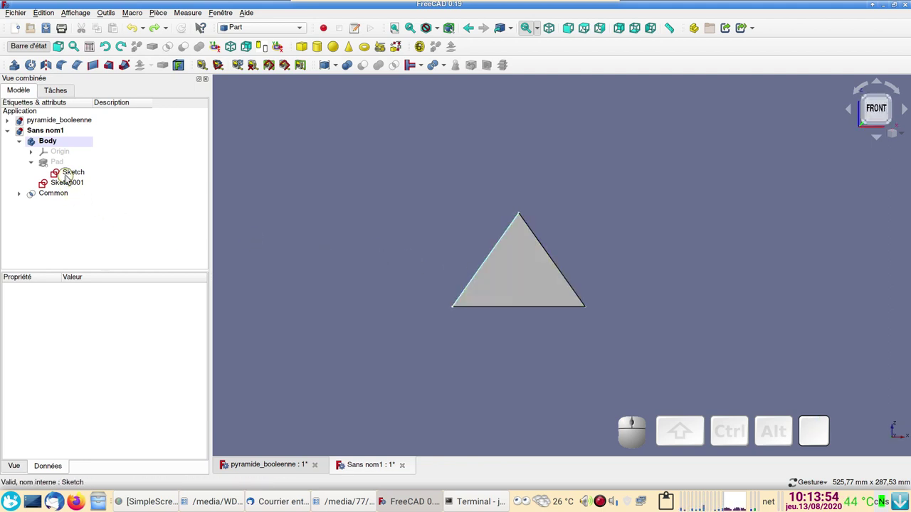
Step: Edit the triangle sketch and deactivate its two angle constraints (Constraint7, Constraint8)
{"action": "left_click", "coordinate": [69, 175]}
{"action": "left_click_drag", "start_coordinate": [198, 320], "coordinate": [51, 366]}
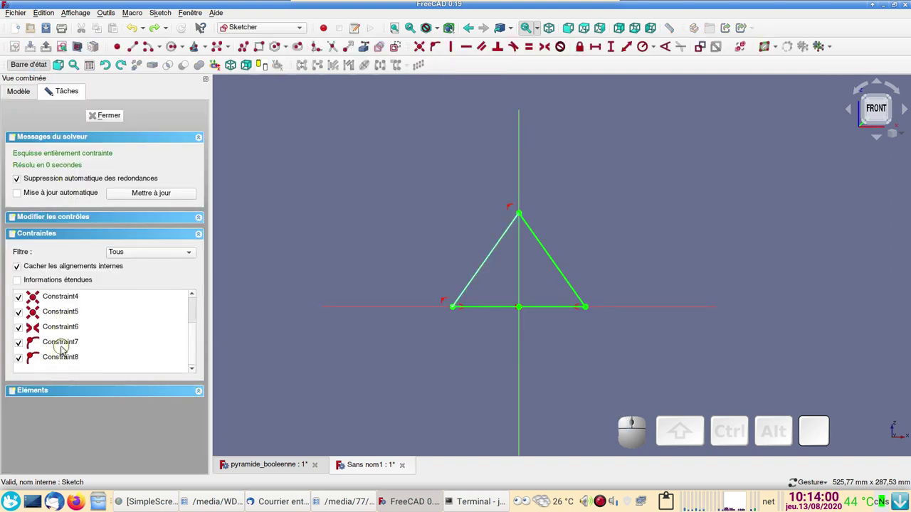
{"action": "right_click", "coordinate": [67, 346]}
{"action": "left_click", "coordinate": [92, 368]}
{"action": "right_click", "coordinate": [73, 363]}
{"action": "left_click", "coordinate": [113, 391]}
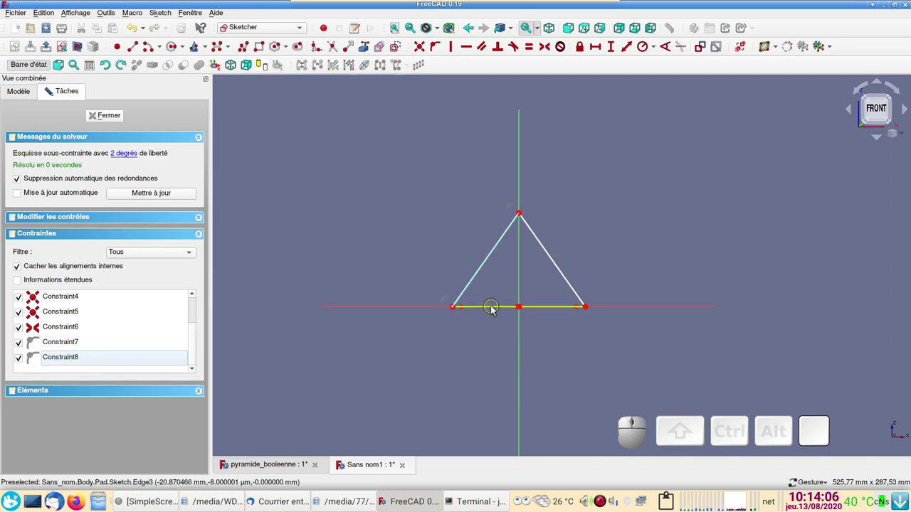
Step: Constrain the triangle's base edge to an 80 mm horizontal length and close the sketch
{"action": "left_click", "coordinate": [494, 309]}
{"action": "left_click", "coordinate": [596, 49]}
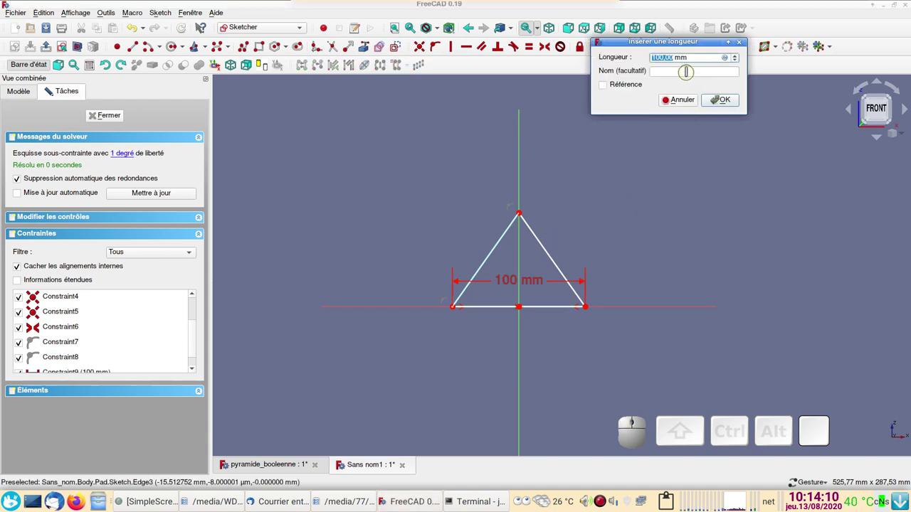
{"action": "key", "text": "KP_8"}
{"action": "key", "text": "KP_0"}
{"action": "key", "text": "KP_Enter"}
{"action": "left_click", "coordinate": [110, 117]}
{"action": "left_click_drag", "start_coordinate": [577, 349], "coordinate": [477, 322]}
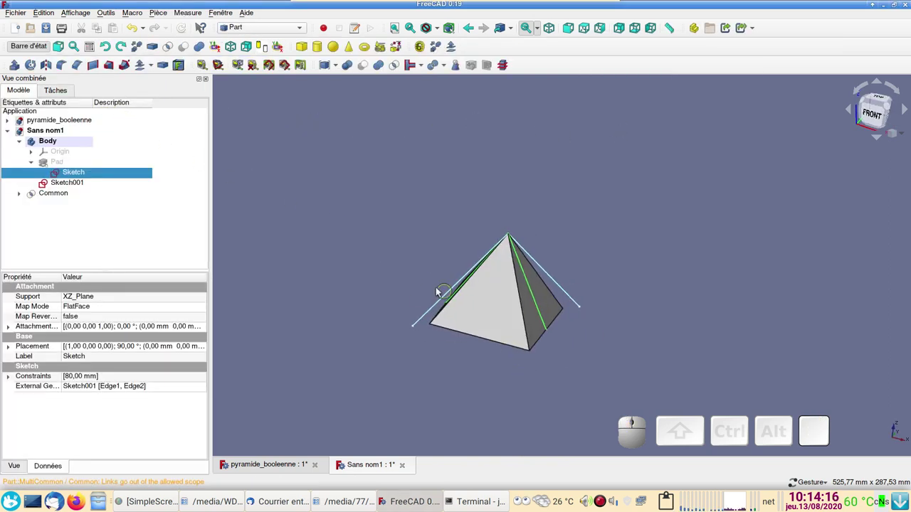
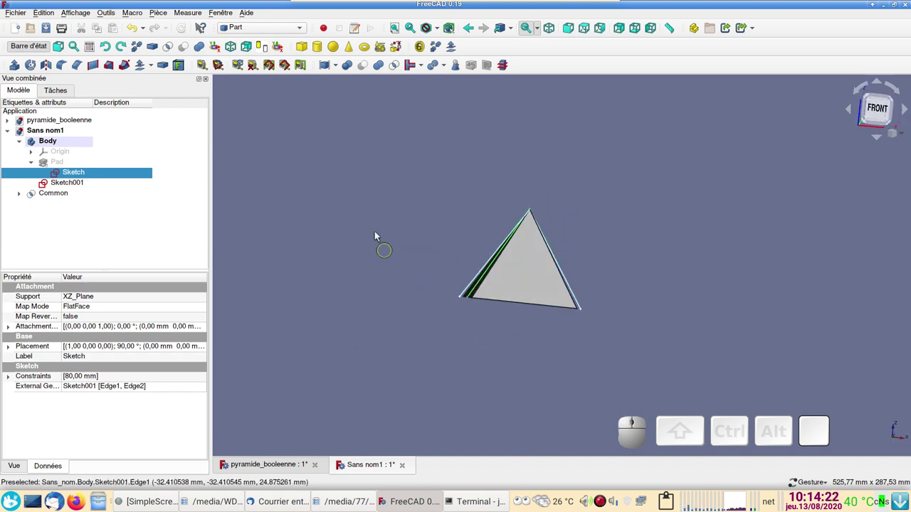
{"action": "left_click_drag", "start_coordinate": [577, 190], "coordinate": [367, 235]}
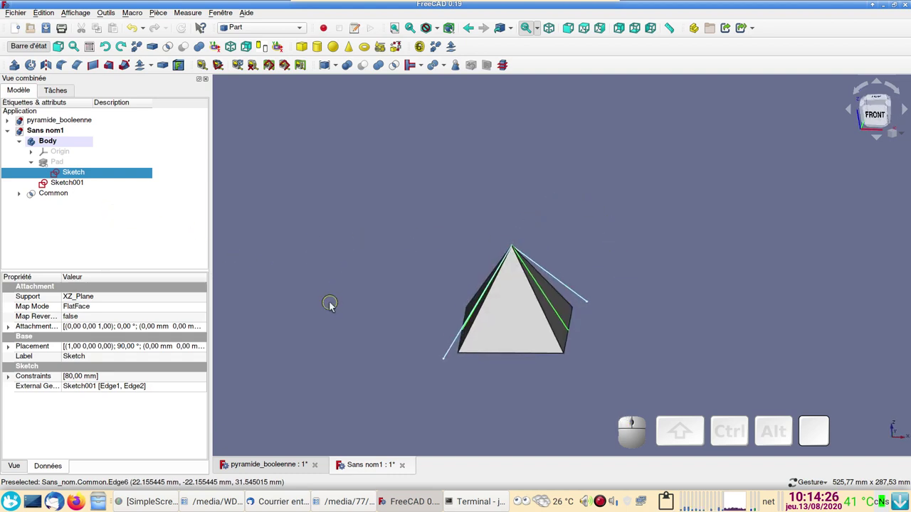
{"action": "scroll", "scroll_direction": "up", "scroll_amount": 3}
{"action": "left_click_drag", "start_coordinate": [338, 310], "coordinate": [316, 263]}
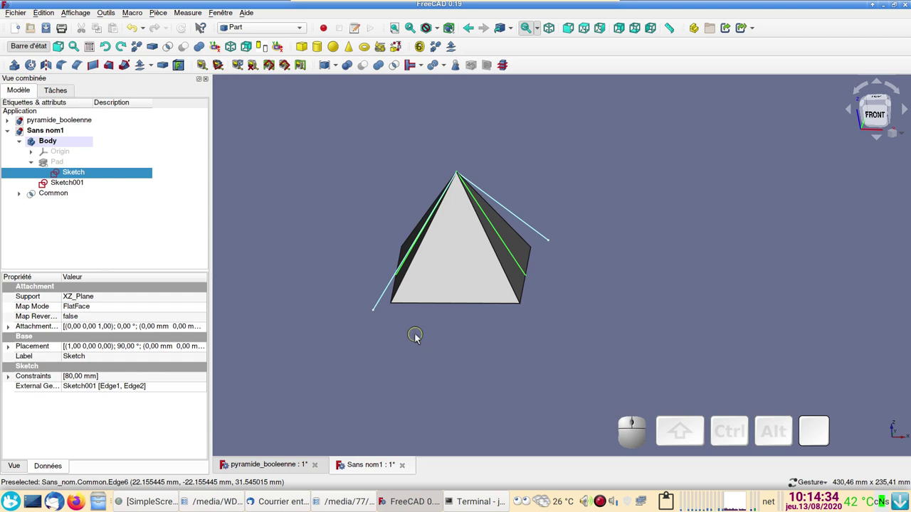
{"action": "scroll", "scroll_direction": "up", "scroll_amount": 3}
{"action": "left_click_drag", "start_coordinate": [434, 354], "coordinate": [497, 365]}
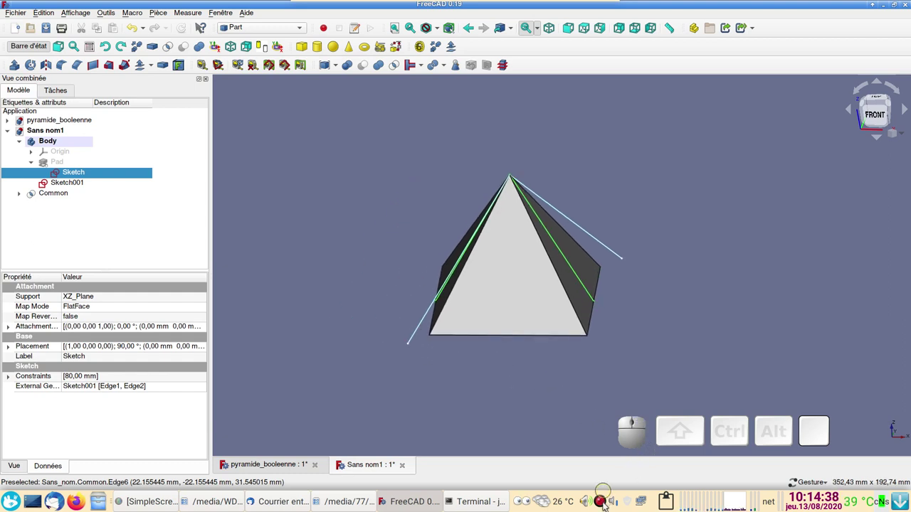